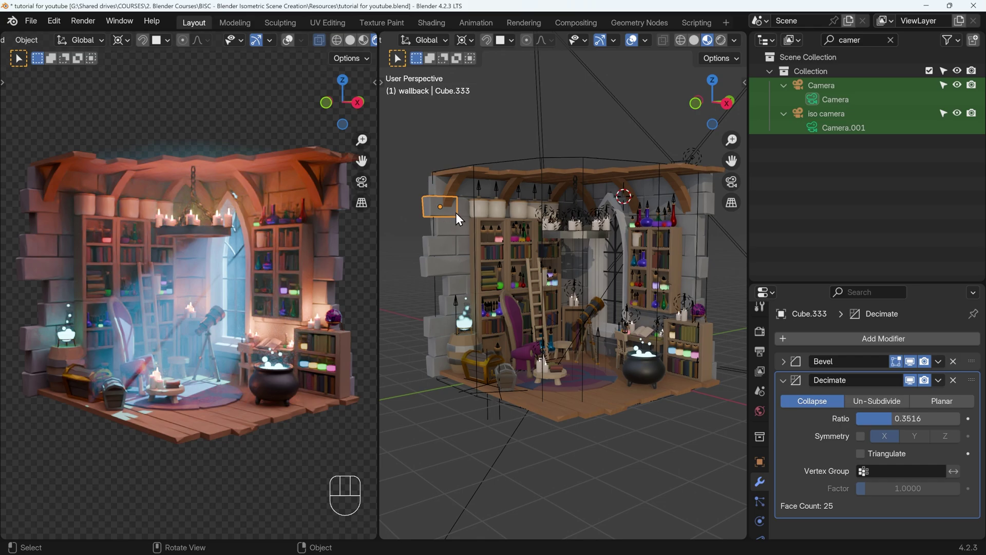
- Inspect a few stone bricks on the left wall, then select a floor plank near the cauldron
{"action": "left_click", "coordinate": [438, 251]}
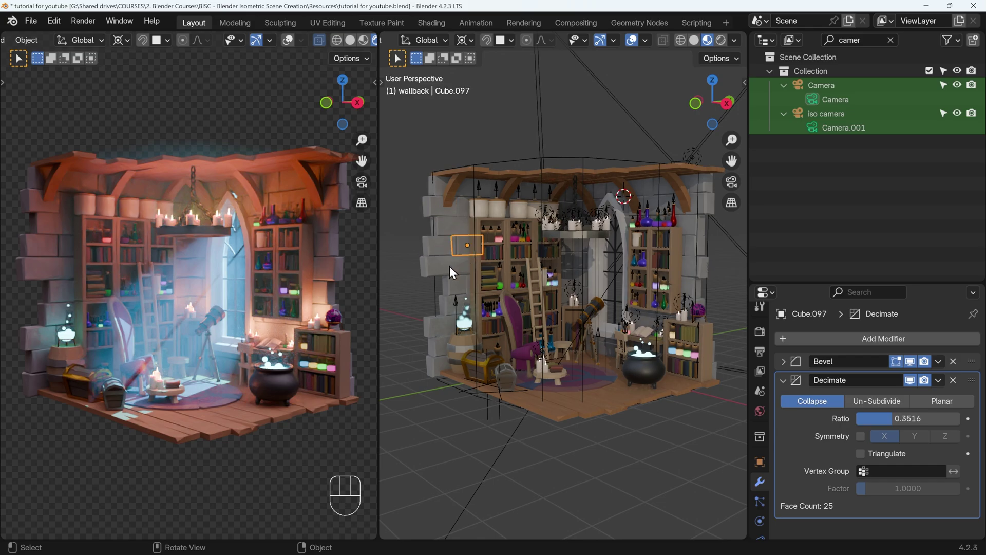
{"action": "left_click", "coordinate": [461, 296]}
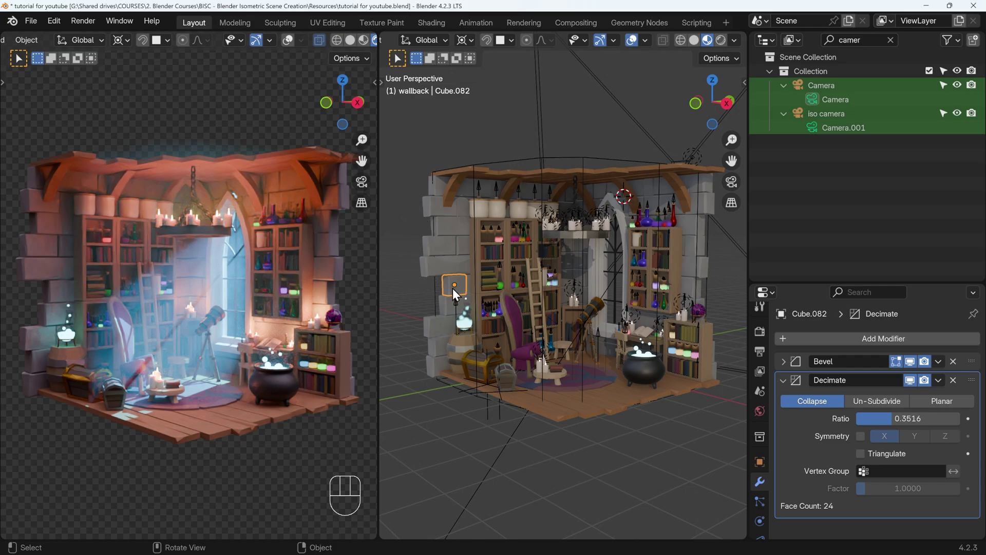
{"action": "key", "text": "KP_Decimal"}
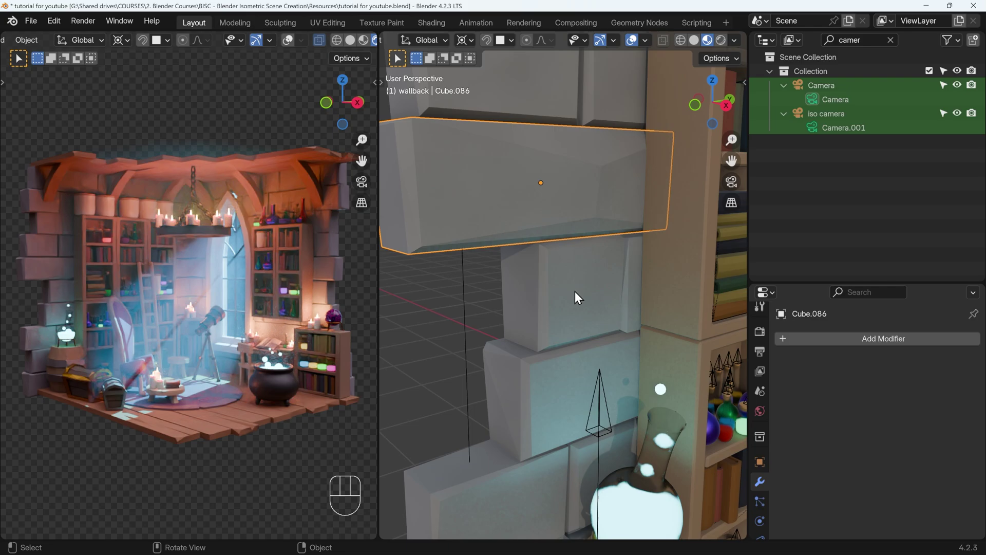
{"action": "left_click", "coordinate": [540, 399]}
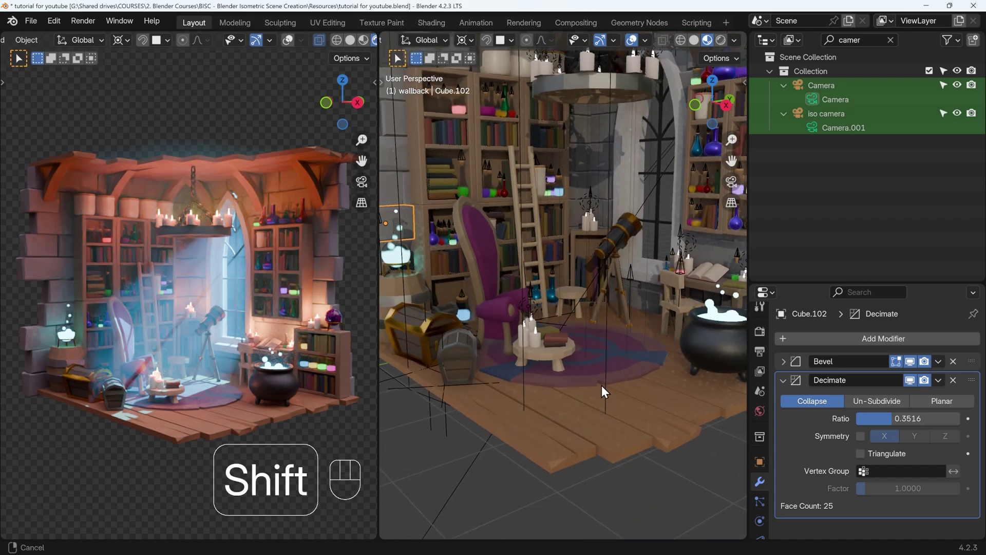
{"action": "left_click", "coordinate": [564, 450]}
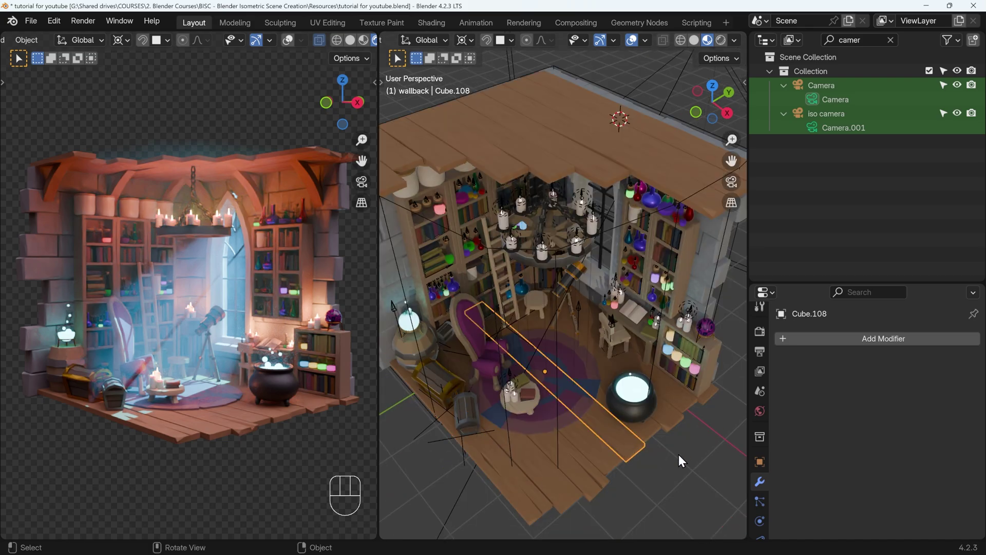
- Isolate the plank in local view, enter mesh editing and add a loop cut across it
{"action": "key", "text": "KP_Divide"}
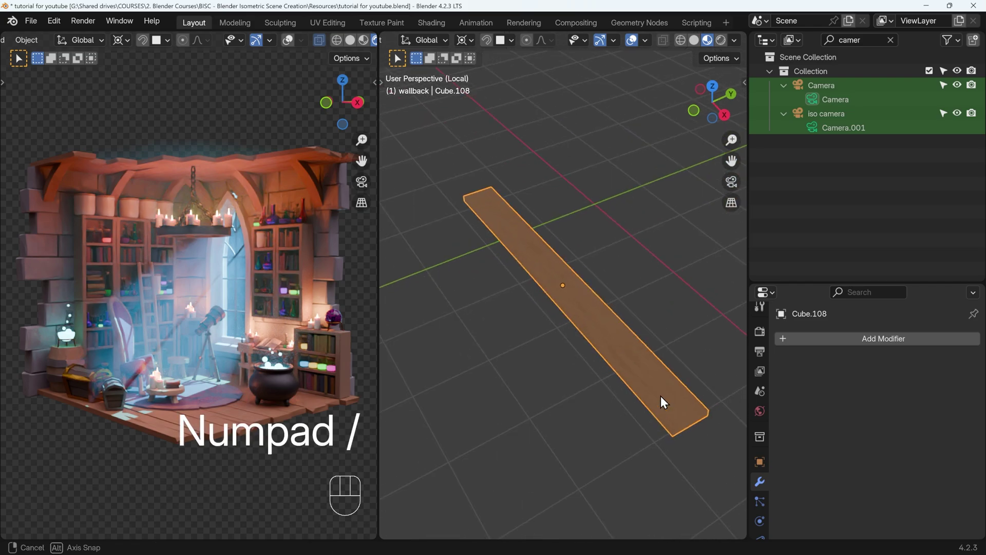
{"action": "key", "text": "Tab"}
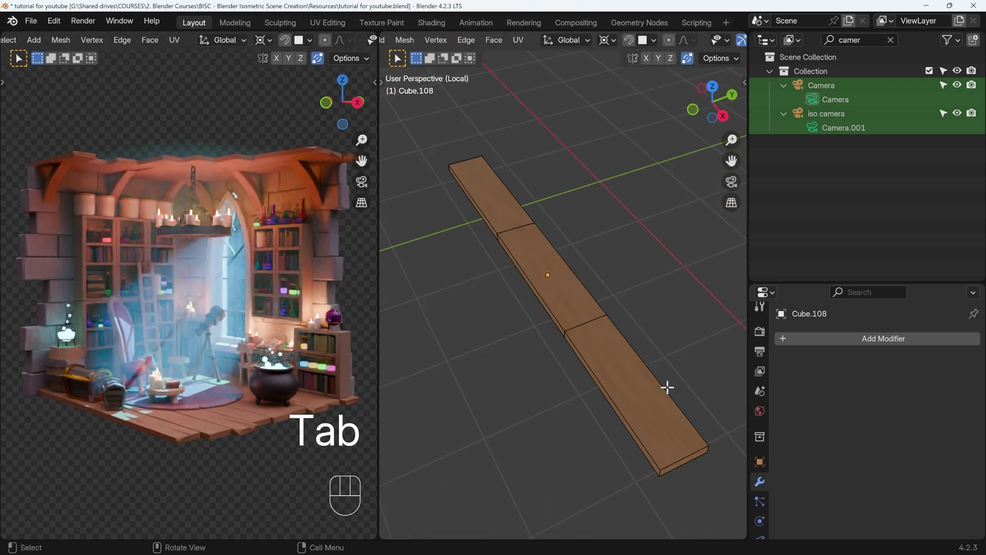
{"action": "middle_click", "coordinate": [575, 300]}
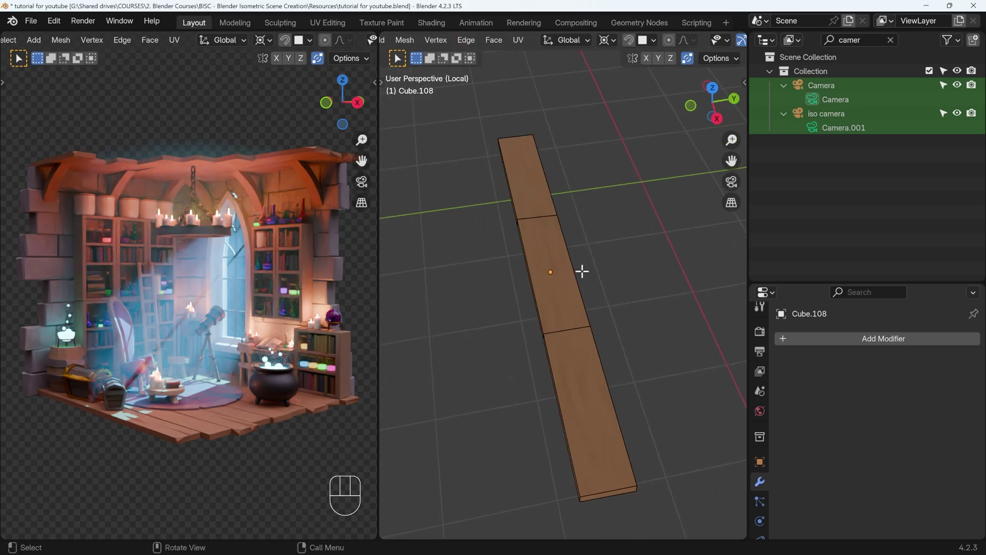
{"action": "key", "text": "ctrl+r"}
{"action": "left_click", "coordinate": [607, 389]}
{"action": "key", "text": "r"}
{"action": "key", "text": "g"}
{"action": "left_click", "coordinate": [643, 388]}
- Slide the new edge loop along Z to sit near the plank's end and select the end corner edge
{"action": "middle_click", "coordinate": [642, 432]}
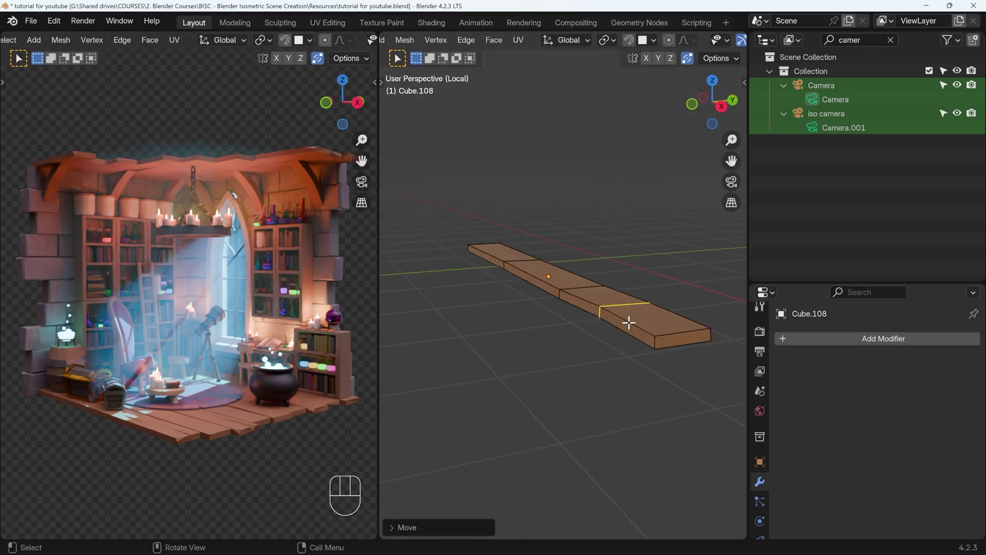
{"action": "key", "text": "g"}
{"action": "key", "text": "z"}
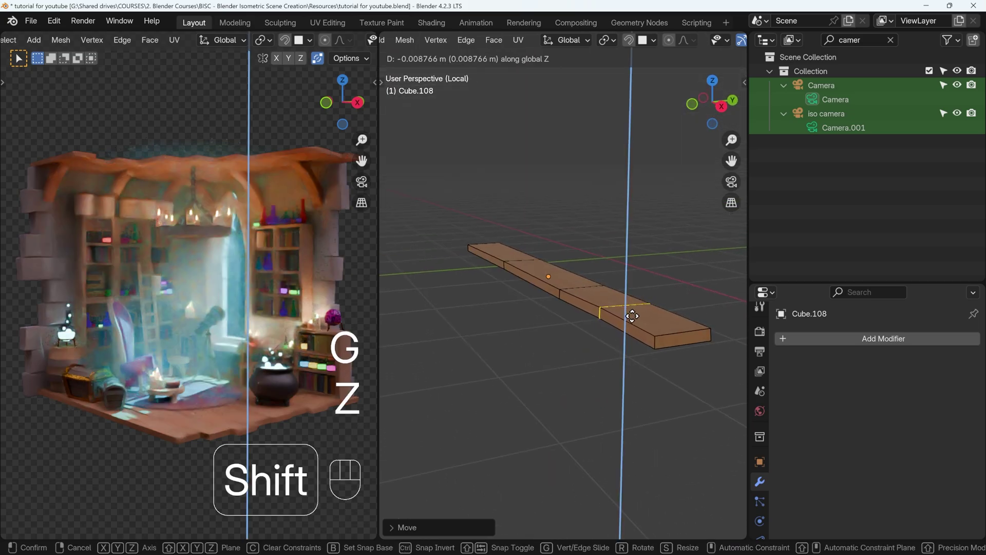
{"action": "left_click", "coordinate": [635, 312]}
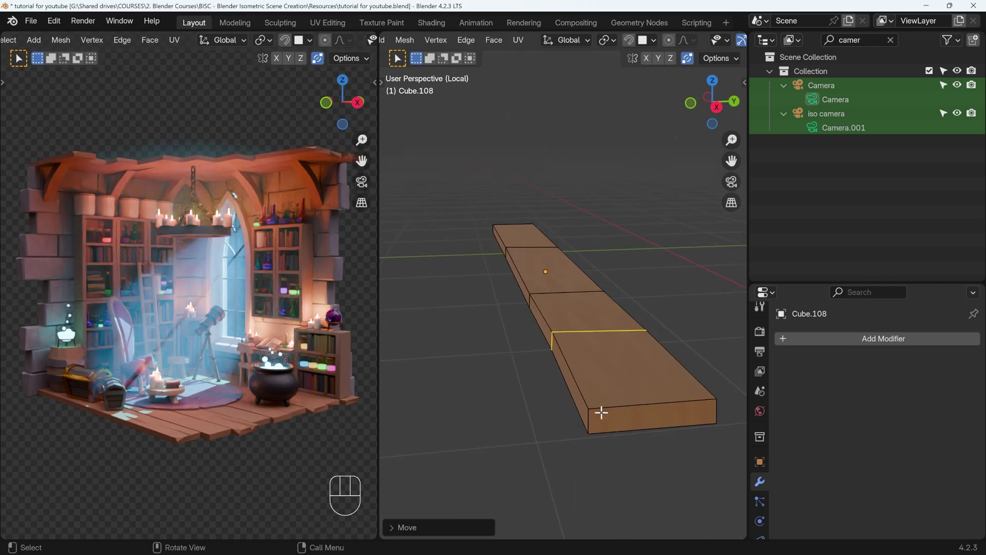
{"action": "left_click", "coordinate": [590, 414]}
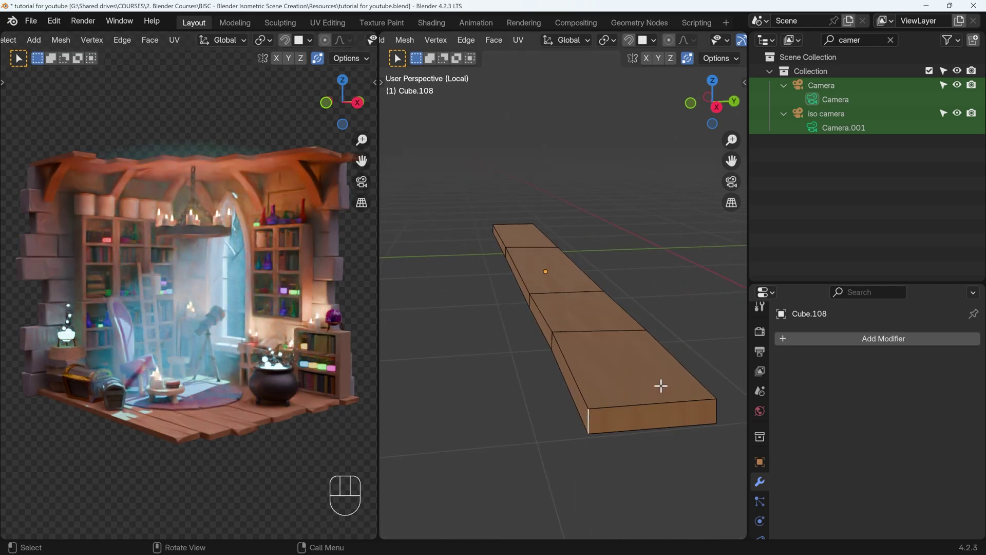
- Bevel the plank's end corner edge and switch to vertex selection
{"action": "key", "text": "ctrl+b"}
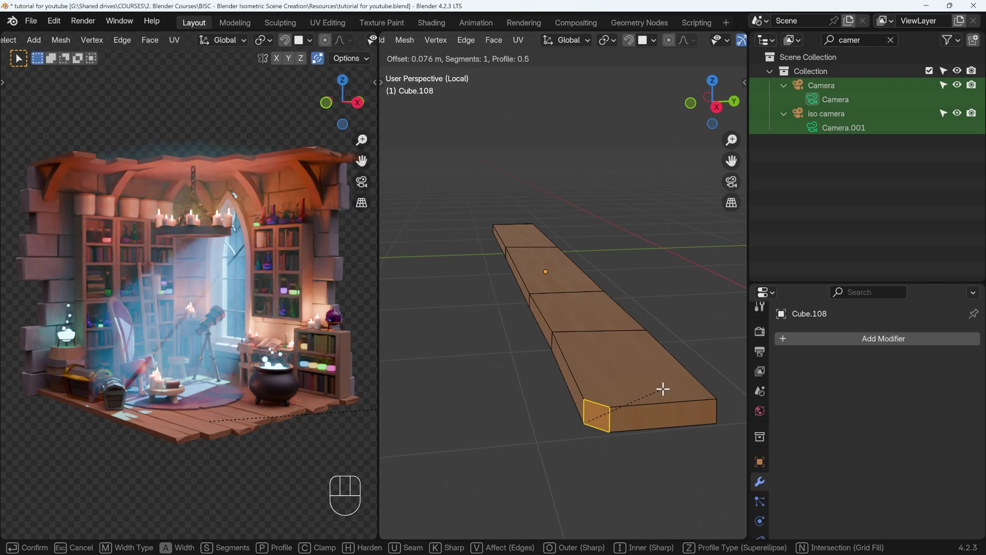
{"action": "middle_click", "coordinate": [687, 404]}
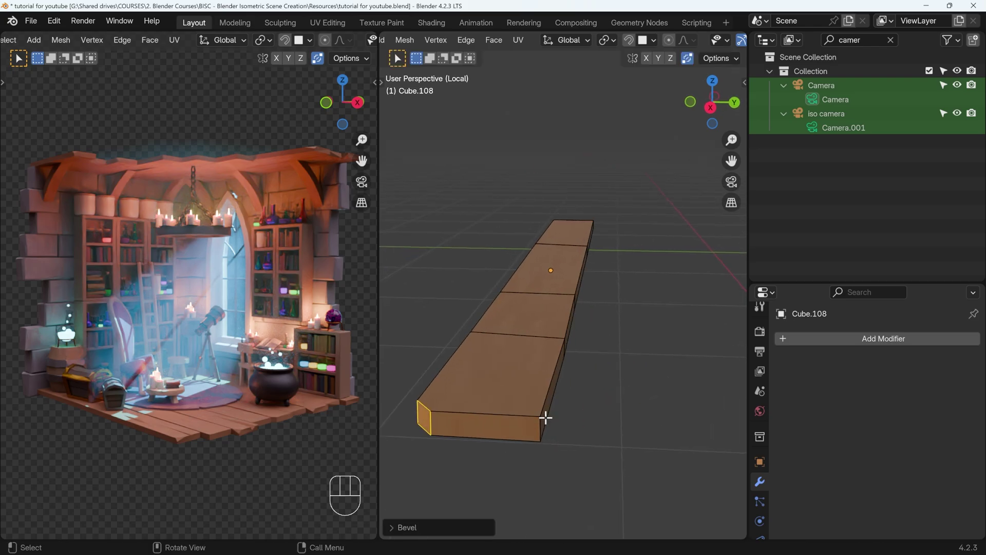
{"action": "key", "text": "1"}
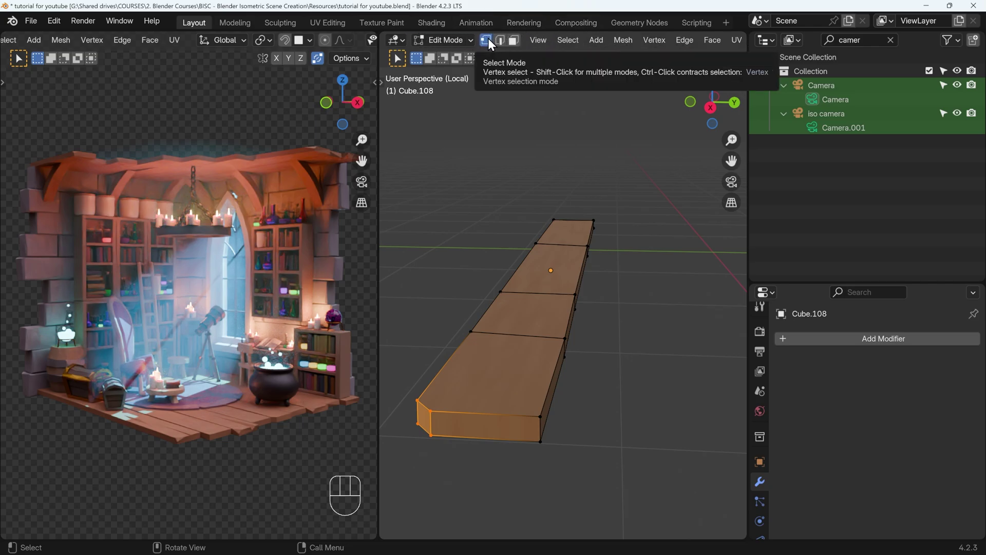
{"action": "left_click", "coordinate": [539, 410]}
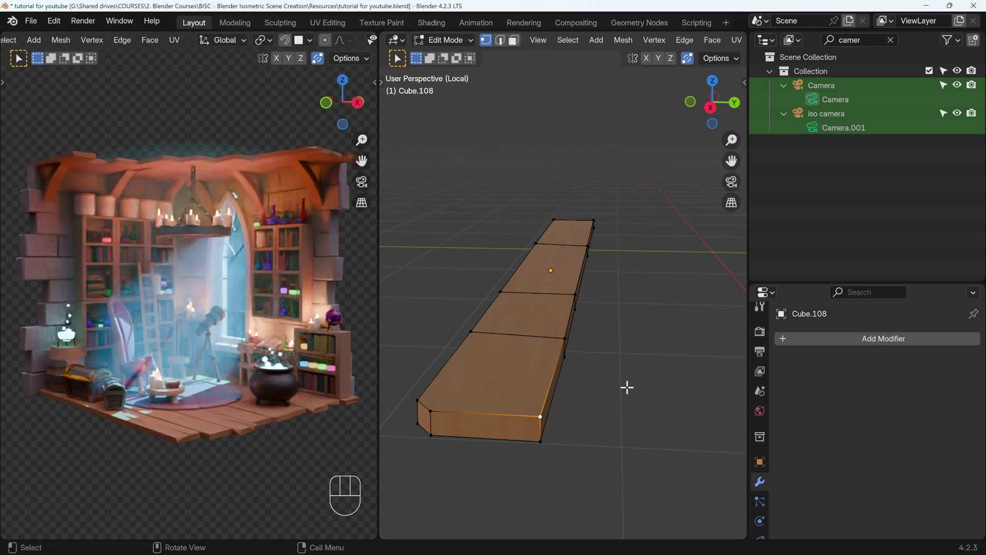
- Bevel a corner vertex into a small chip and slide it along its edge
{"action": "key", "text": "ctrl+shift+b"}
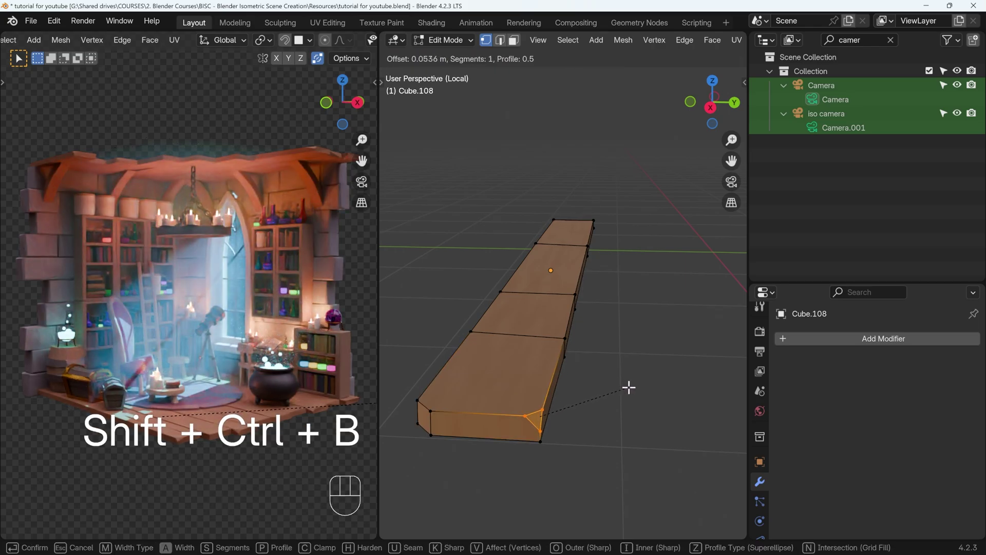
{"action": "left_click", "coordinate": [532, 412]}
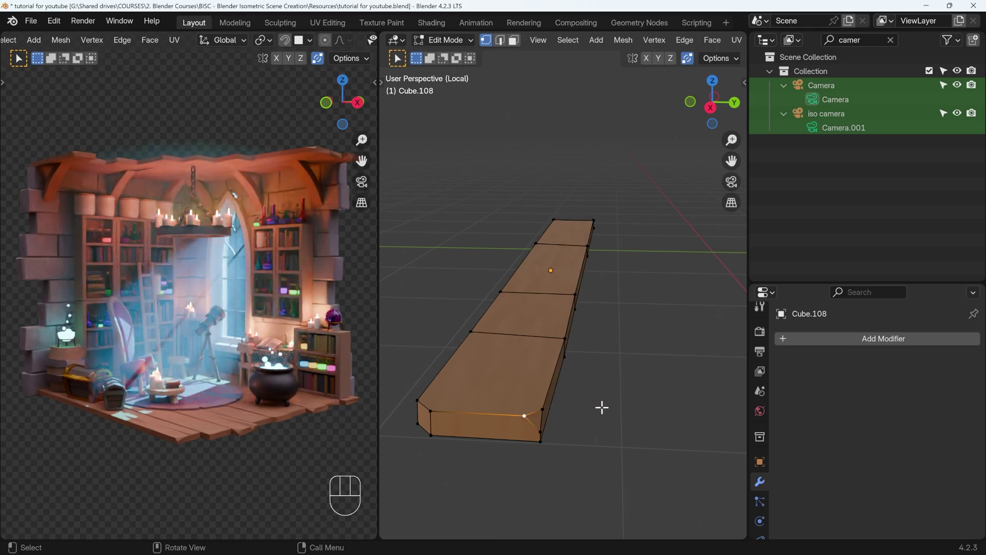
{"action": "key", "text": "g"}
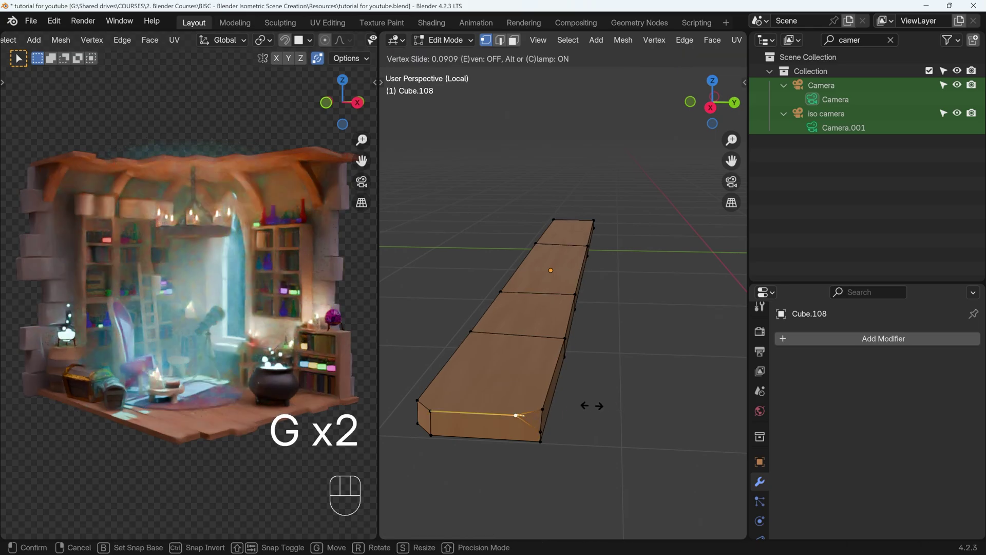
{"action": "left_click", "coordinate": [580, 400]}
- Slide a vertex, knife-cut a new edge across the face and bevel the new vertex into a chip
{"action": "key", "text": "g"}
{"action": "left_click", "coordinate": [559, 386]}
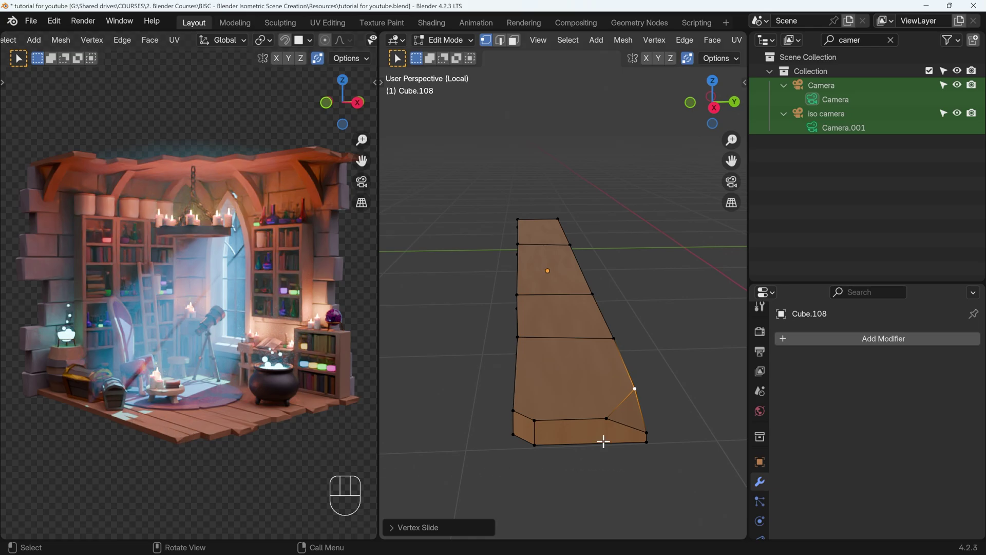
{"action": "key", "text": "k"}
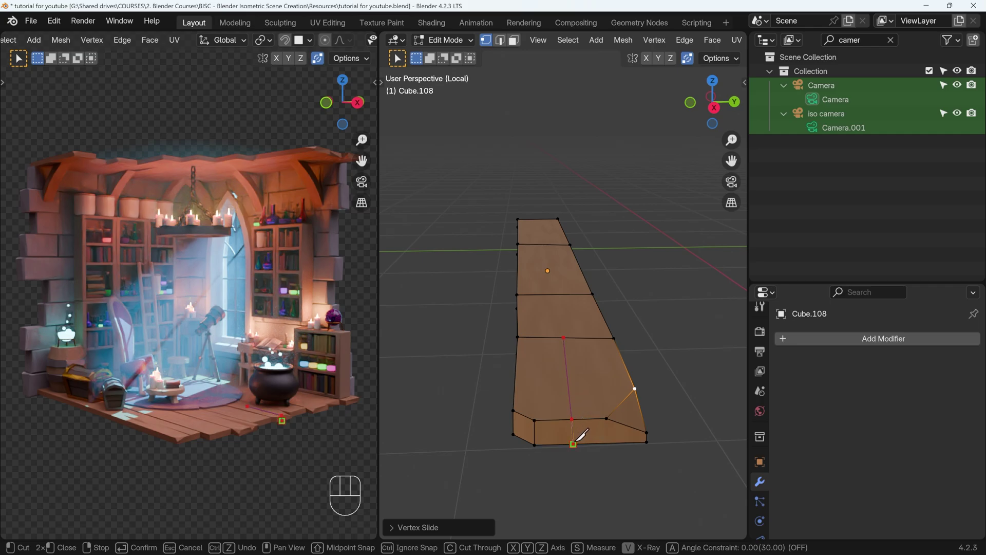
{"action": "key", "text": "Return"}
{"action": "left_click", "coordinate": [577, 415]}
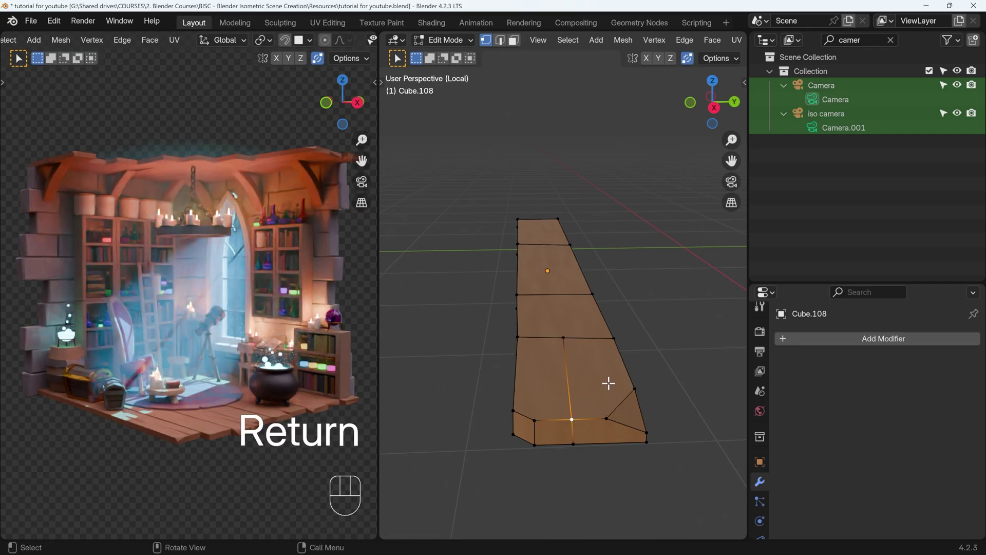
{"action": "key", "text": "ctrl+shift+b"}
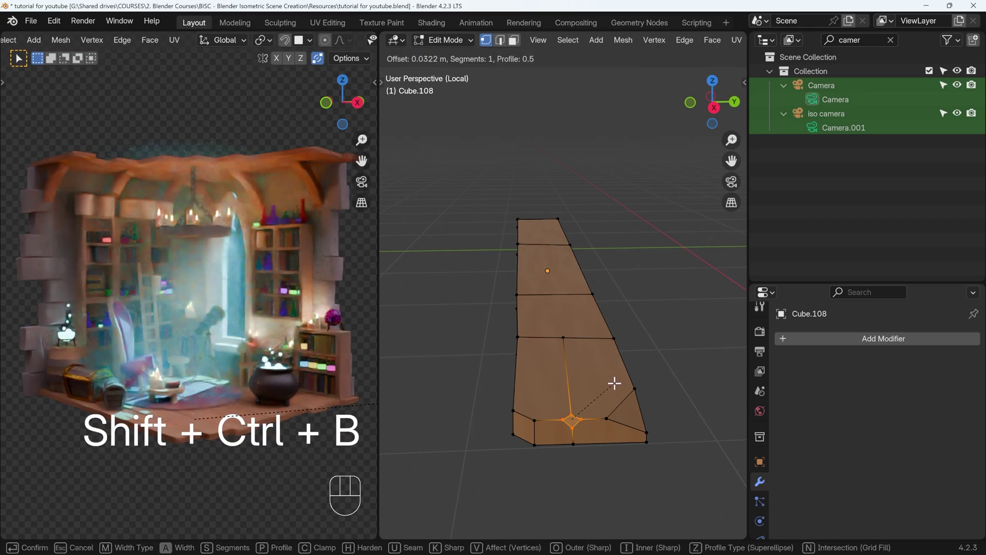
{"action": "left_click", "coordinate": [620, 379]}
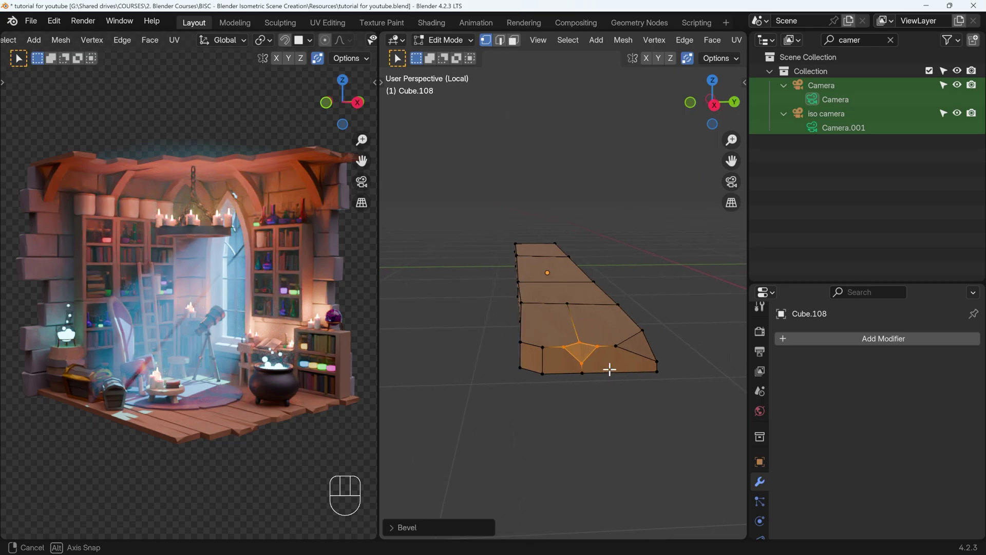
- Zoom onto the plank's end and start a cut across it
{"action": "key", "text": "KP_Decimal"}
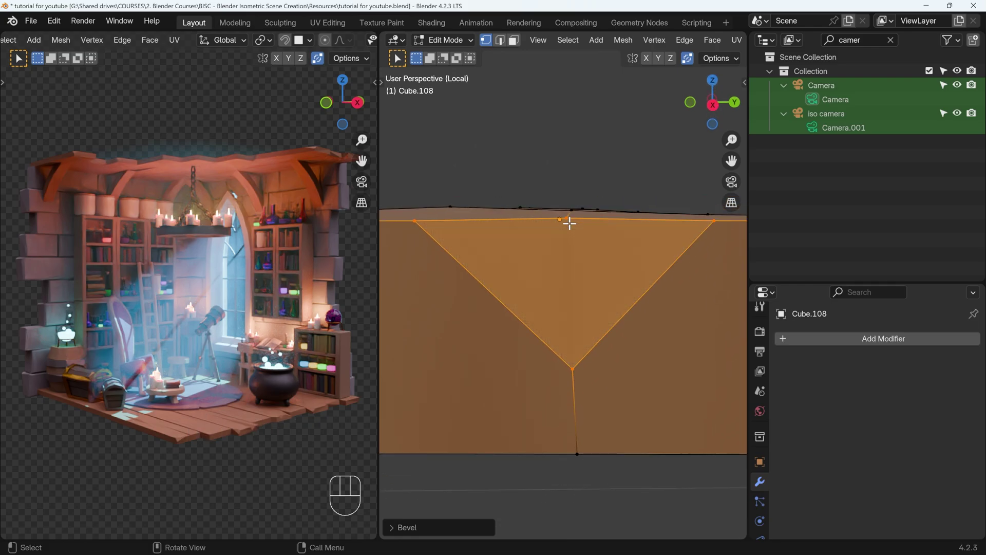
{"action": "middle_click", "coordinate": [579, 378]}
{"action": "left_click_drag", "start_coordinate": [579, 378], "coordinate": [608, 375]}
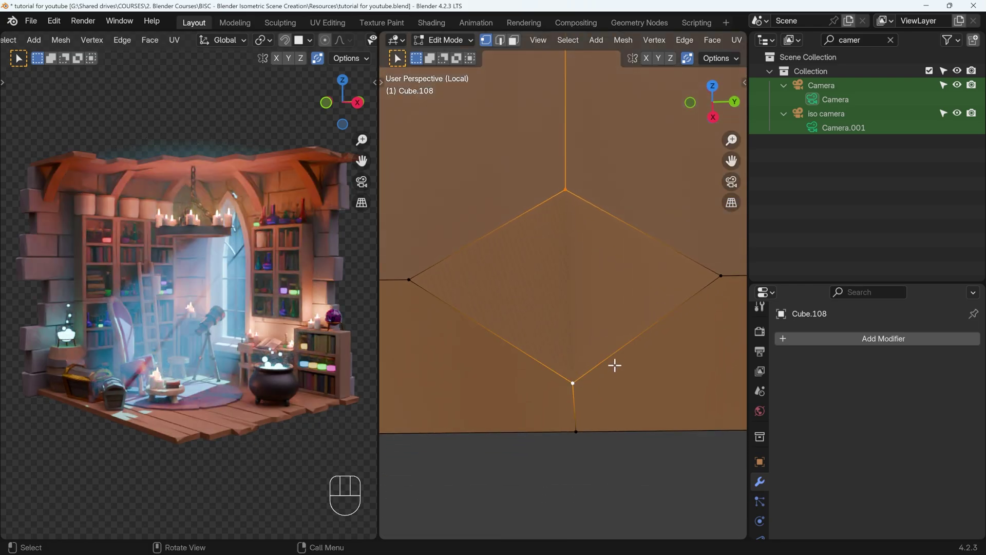
{"action": "key", "text": "j"}
{"action": "left_click", "coordinate": [580, 376]}
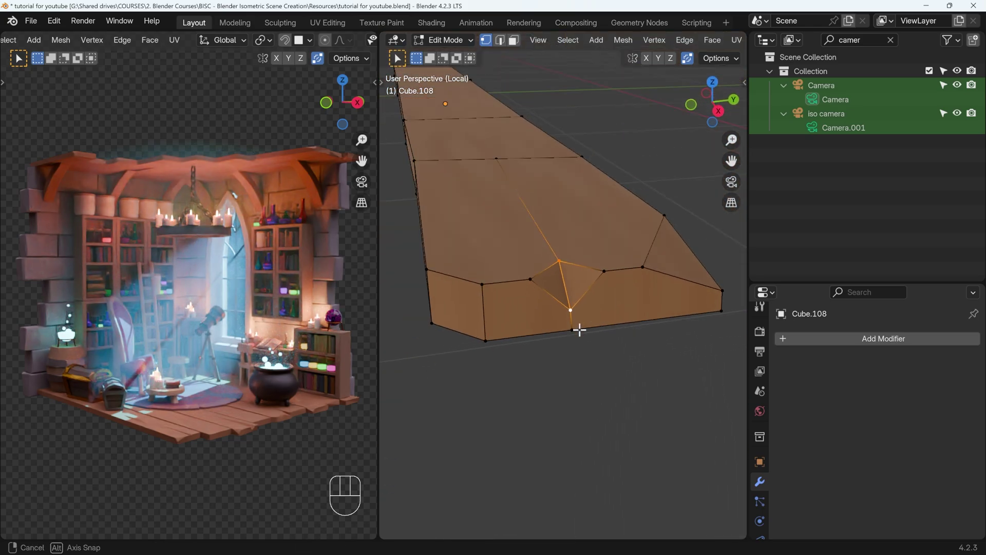
- Nudge the cut's vertex repeatedly to carve a narrow split into the plank end
{"action": "key", "text": "g"}
{"action": "key", "text": "g"}
{"action": "key", "text": "g"}
{"action": "key", "text": "g"}
{"action": "key", "text": "g"}
{"action": "left_click", "coordinate": [533, 94]}
- Adjust the remaining split vertices, then leave local view and mesh editing for the whole scene
{"action": "middle_click", "coordinate": [562, 191]}
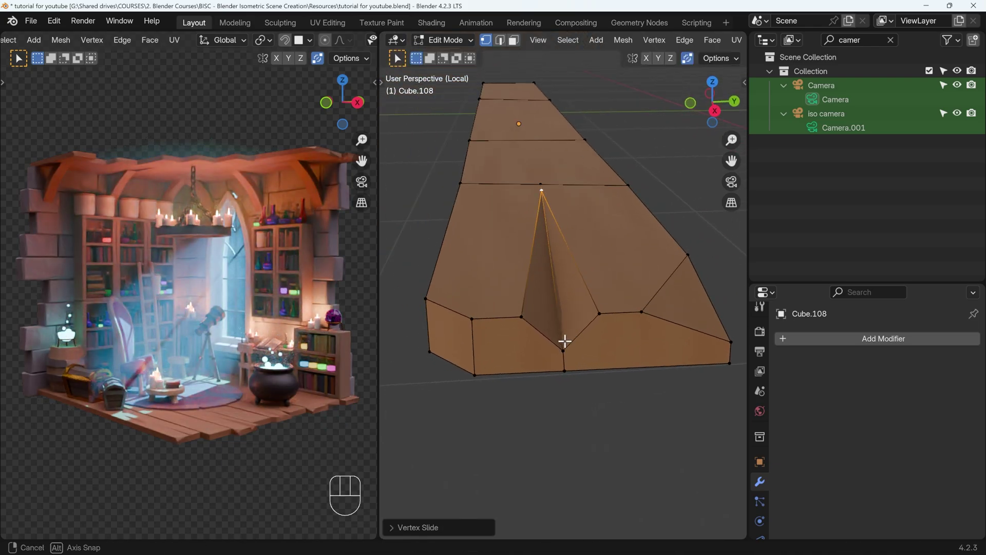
{"action": "left_click", "coordinate": [522, 312]}
{"action": "middle_click", "coordinate": [534, 303]}
{"action": "key", "text": "g"}
{"action": "left_click", "coordinate": [568, 304]}
{"action": "double_click", "coordinate": [605, 301]}
{"action": "key", "text": "g"}
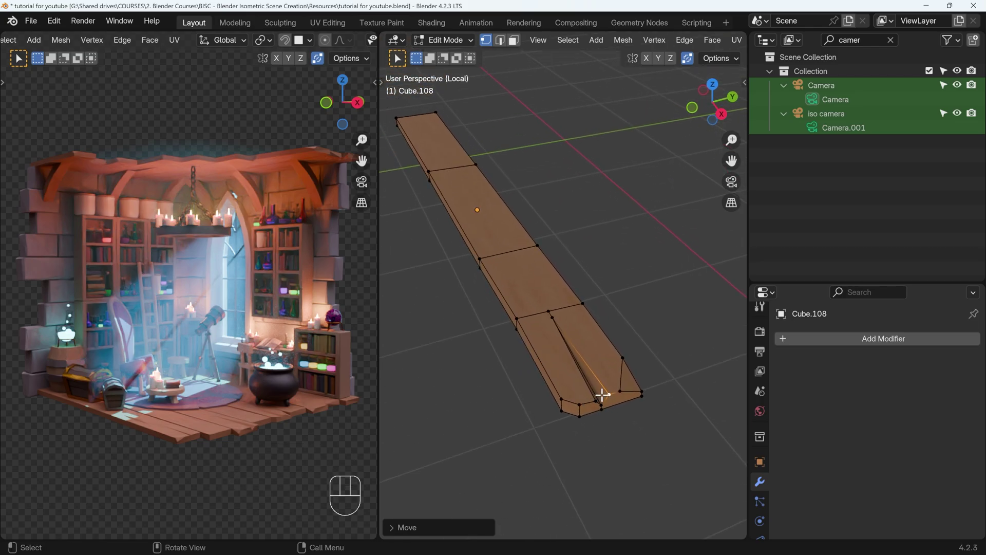
{"action": "key", "text": "KP_Divide"}
{"action": "key", "text": "Tab"}
{"action": "left_click", "coordinate": [649, 464]}
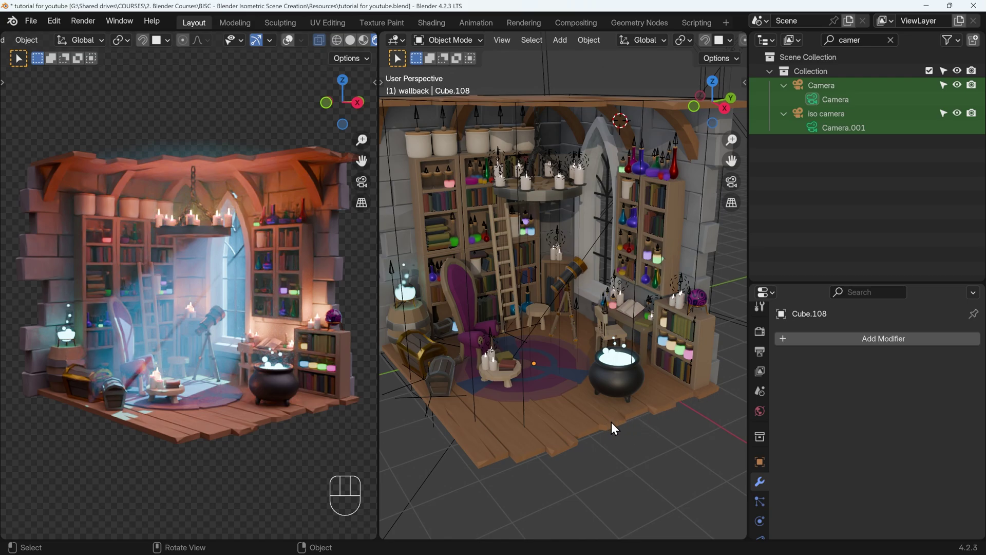
{"action": "left_click", "coordinate": [611, 423]}
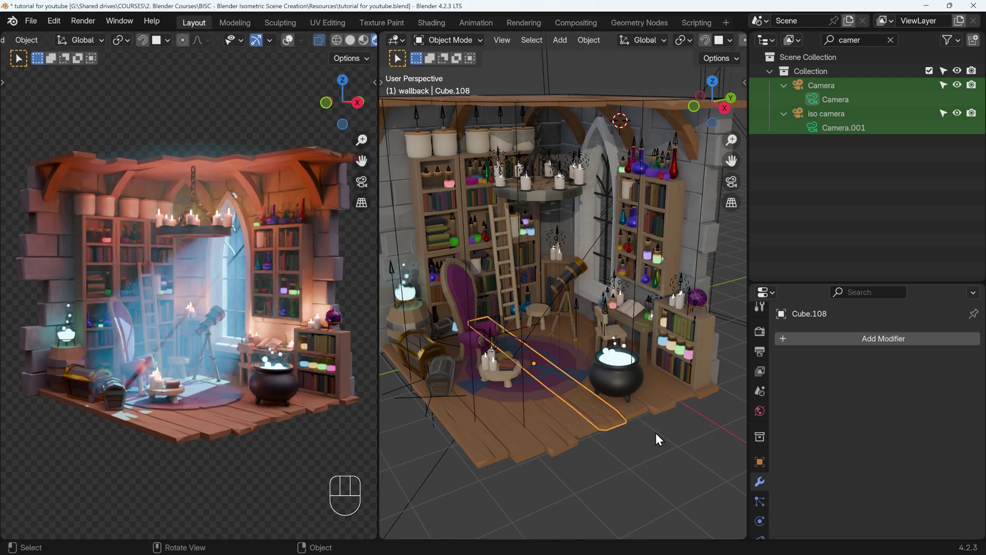
{"action": "key", "text": "s"}
{"action": "key", "text": "x"}
{"action": "left_click", "coordinate": [644, 432]}
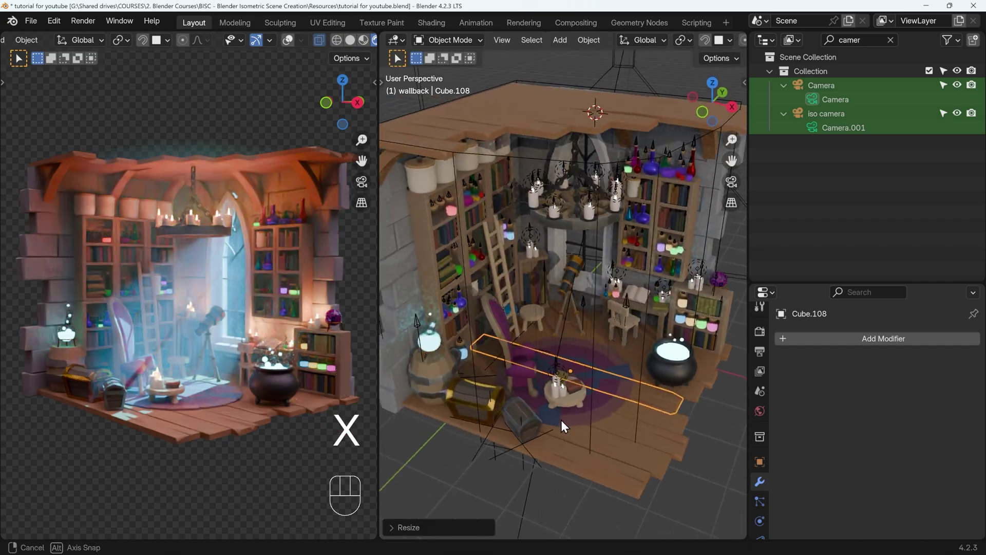
{"action": "key", "text": "g"}
{"action": "key", "text": "x"}
{"action": "left_click_drag", "start_coordinate": [687, 447], "coordinate": [662, 436]}
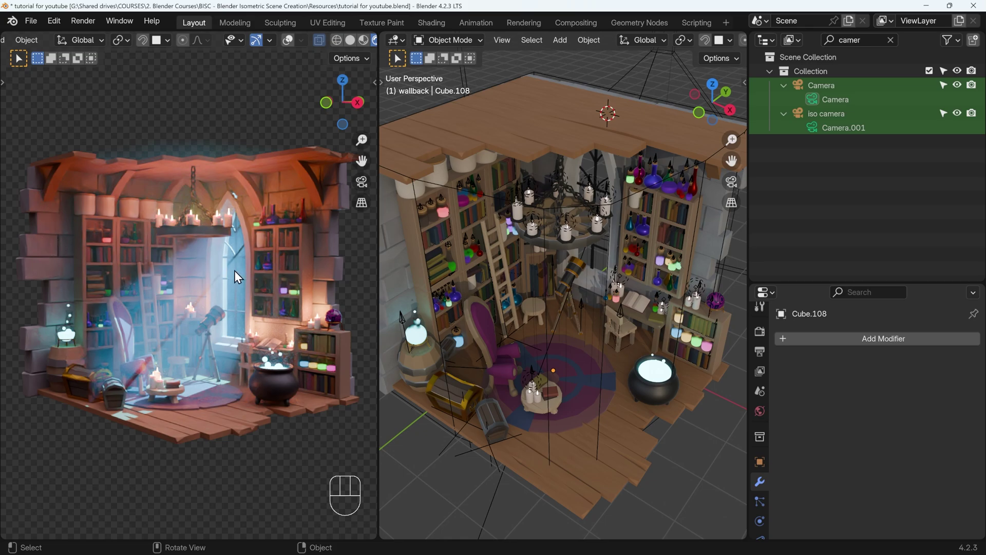
- Scale a wall brick beside the bookshelf along Z and stretch its copy wider
{"action": "key", "text": "KP_Decimal"}
{"action": "key", "text": "s"}
{"action": "key", "text": "z"}
{"action": "left_click", "coordinate": [594, 290]}
{"action": "key", "text": "g"}
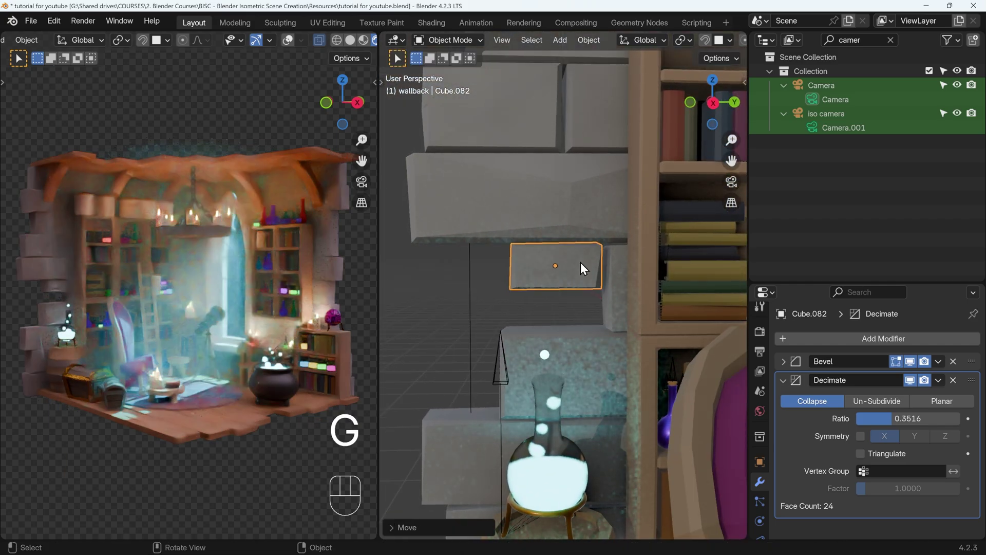
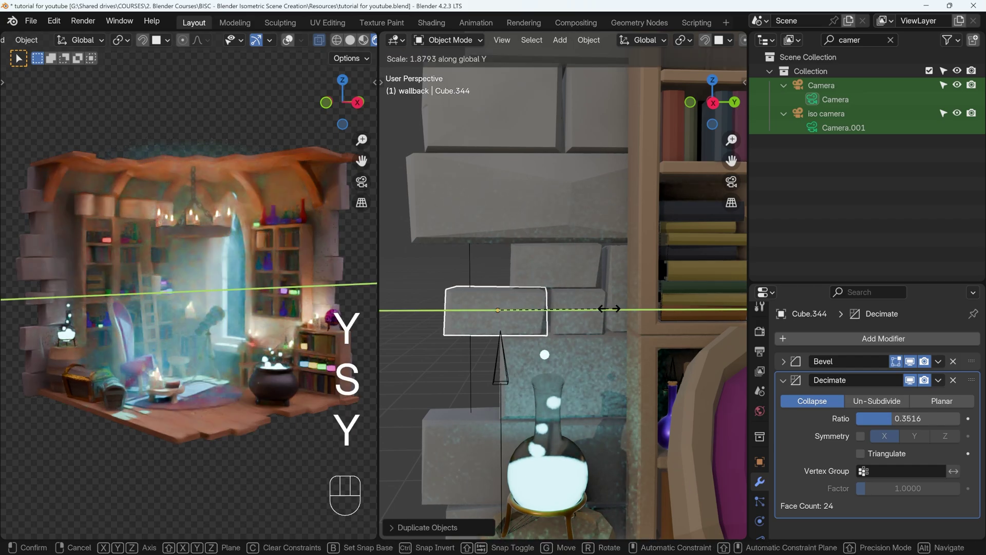
{"action": "left_click_drag", "start_coordinate": [620, 316], "coordinate": [571, 278]}
- Scale the copied brick along Y and slide it along Y into the gap
{"action": "key", "text": "s"}
{"action": "key", "text": "x"}
{"action": "key", "text": "y"}
{"action": "left_click", "coordinate": [573, 315]}
{"action": "key", "text": "g"}
{"action": "key", "text": "y"}
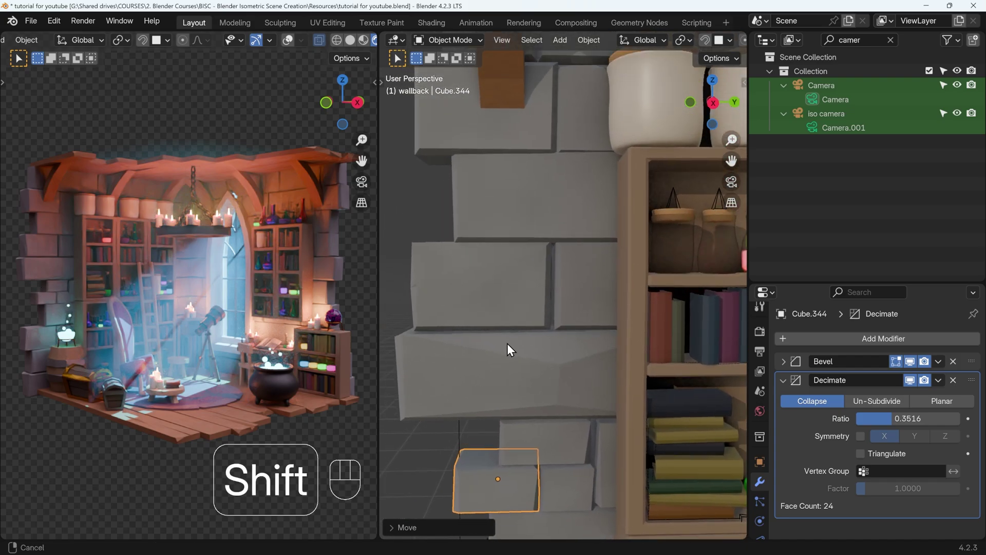
- Scale the brick below the jar along Z and move it into place
{"action": "left_click", "coordinate": [515, 252]}
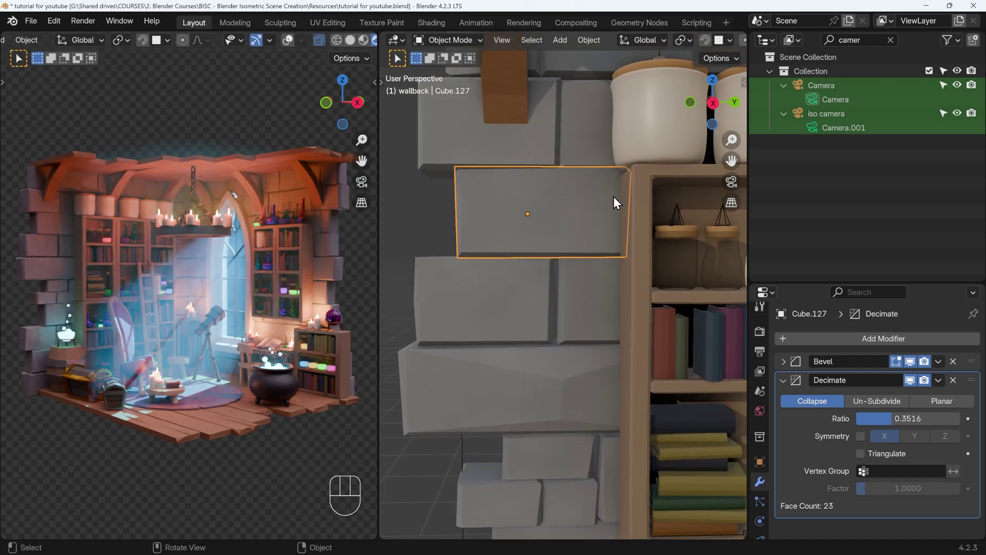
{"action": "key", "text": "s"}
{"action": "key", "text": "z"}
{"action": "left_click", "coordinate": [556, 212]}
{"action": "key", "text": "g"}
{"action": "left_click", "coordinate": [555, 241]}
- Duplicate the brick with Shift+D, rotate it around Z, rescale along Y and Z and position it
{"action": "key", "text": "shift+d"}
{"action": "key", "text": "r"}
{"action": "key", "text": "z"}
{"action": "key", "text": "Return"}
{"action": "key", "text": "s"}
{"action": "key", "text": "y"}
{"action": "key", "text": "z"}
{"action": "key", "text": "g"}
- Duplicate another brick along Y, scale it along Y and fit it into the wall
{"action": "key", "text": "shift+d"}
{"action": "key", "text": "y"}
{"action": "key", "text": "s"}
{"action": "key", "text": "y"}
{"action": "key", "text": "g"}
{"action": "double_click", "coordinate": [566, 209]}
{"action": "key", "text": "s"}
{"action": "key", "text": "y"}
{"action": "key", "text": "g"}
- Reshape one corner of the new brick Cube.346 by moving its vertices, then finish editing
{"action": "key", "text": "Tab"}
{"action": "left_click_drag", "start_coordinate": [552, 202], "coordinate": [524, 165]}
{"action": "key", "text": "g"}
{"action": "left_click_drag", "start_coordinate": [531, 163], "coordinate": [513, 185]}
{"action": "key", "text": "g"}
{"action": "left_click", "coordinate": [528, 182]}
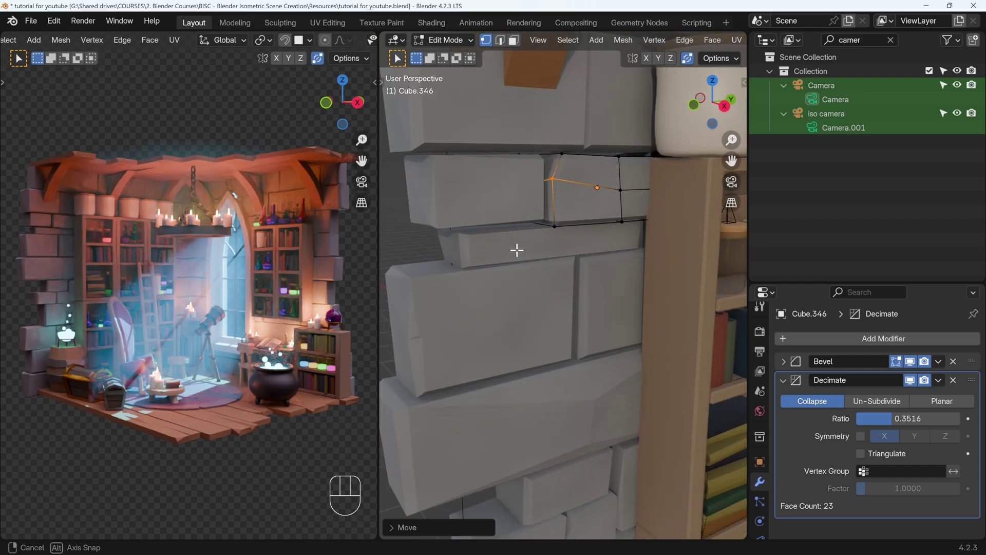
{"action": "key", "text": "Tab"}
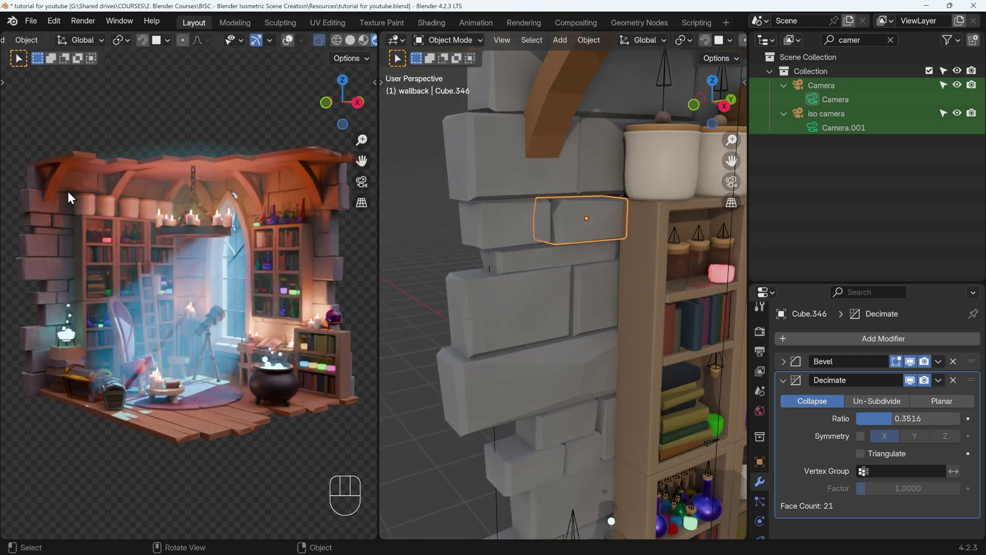
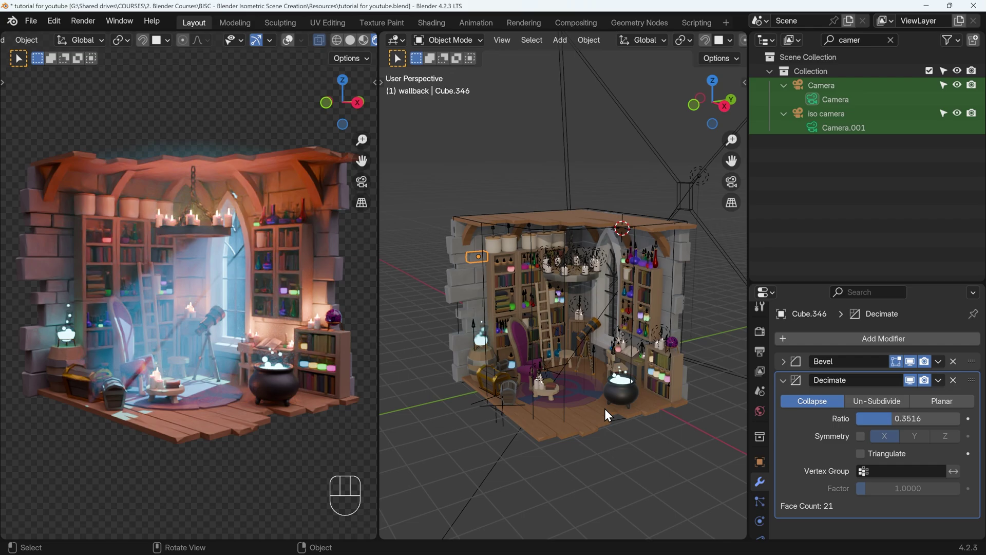
- Isolate plank Cube.108, enter mesh editing, try moving geometry along Z and undo it
{"action": "key", "text": "KP_Divide"}
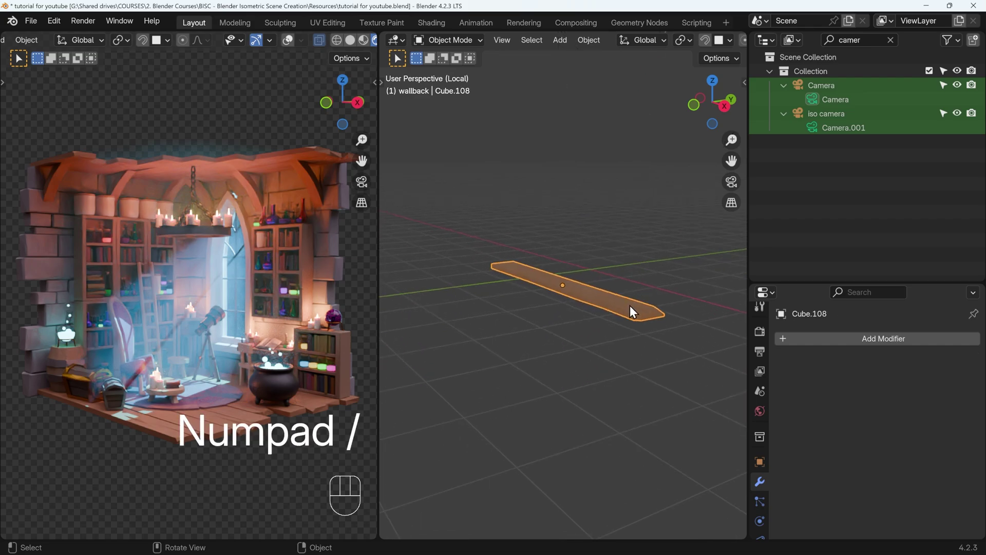
{"action": "key", "text": "Tab"}
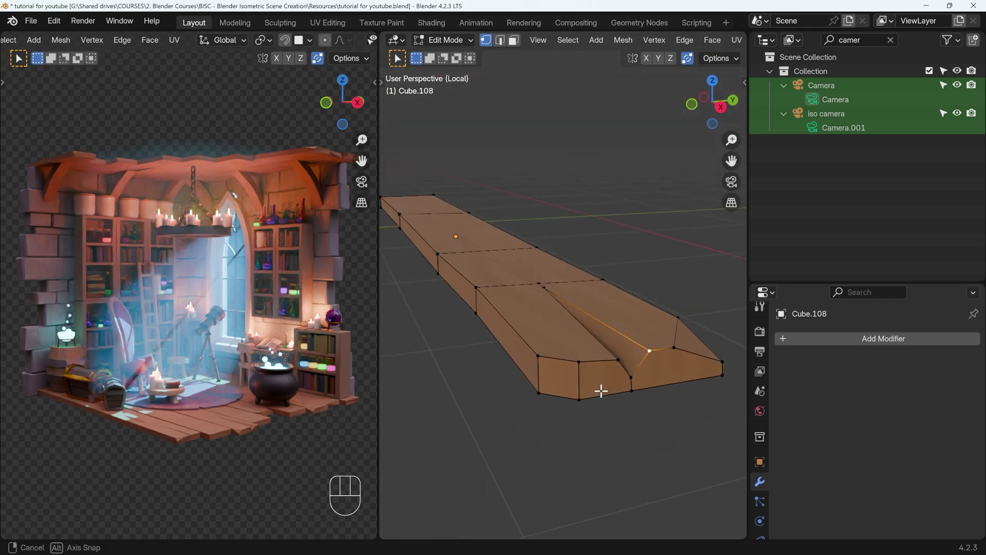
{"action": "key", "text": "g"}
{"action": "key", "text": "z"}
{"action": "left_click", "coordinate": [558, 282]}
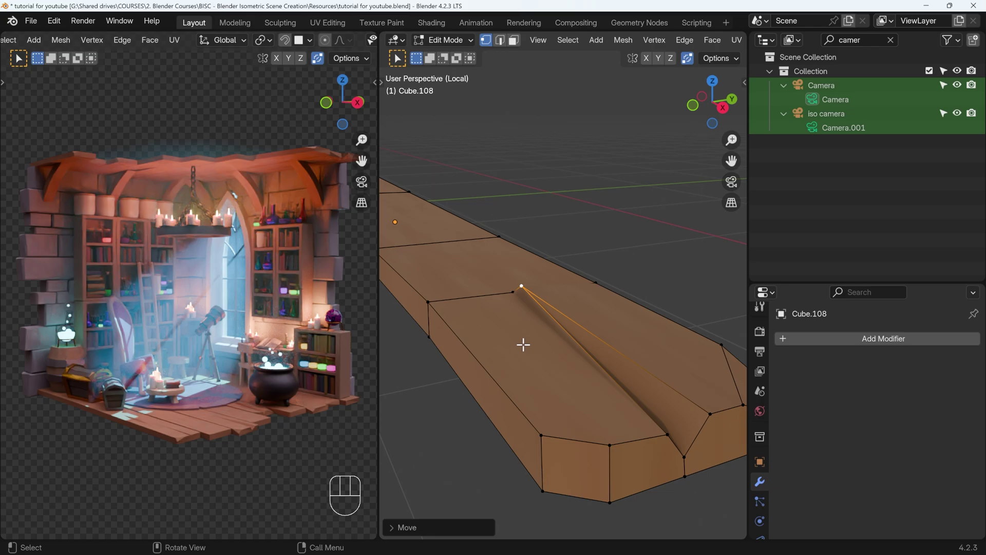
{"action": "key", "text": "ctrl+z"}
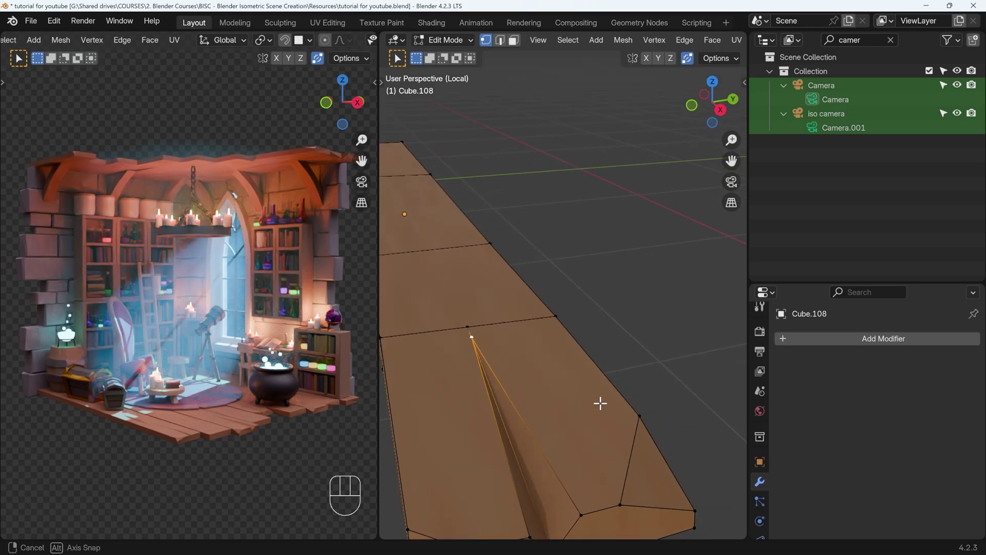
- Subdivide the plank edge once and cut a new edge along its side beside the split, sliding it along Y
{"action": "key", "text": "ctrl+r"}
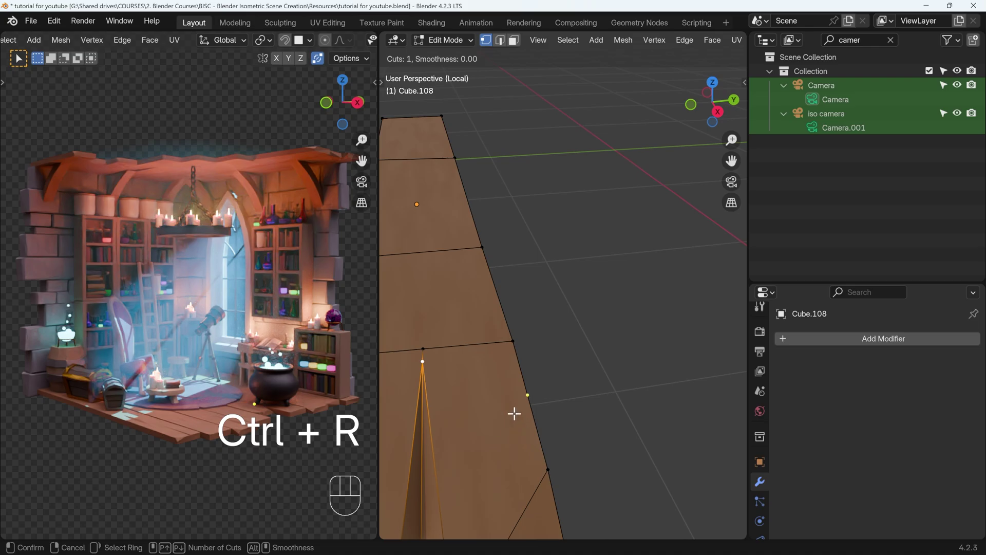
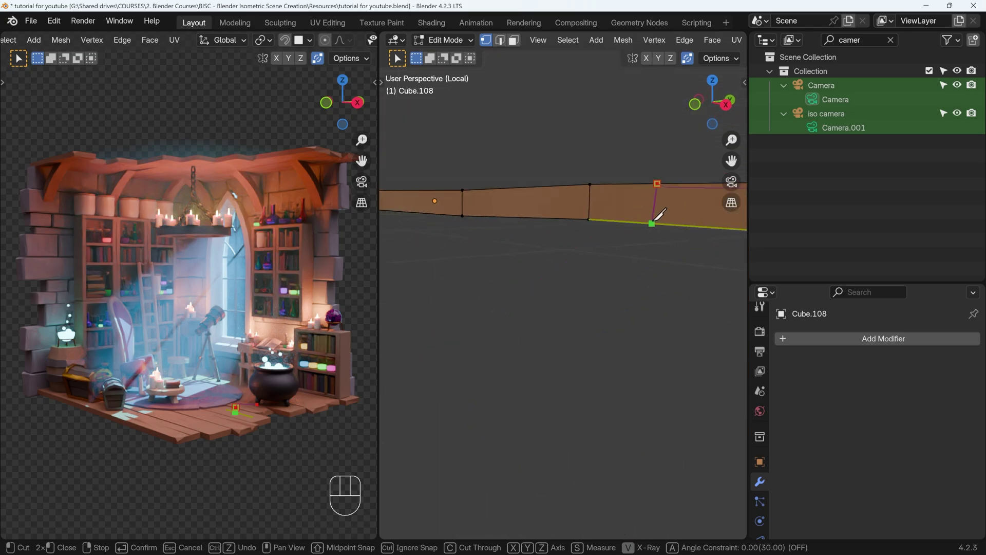
{"action": "key", "text": "Return"}
{"action": "key", "text": "2"}
{"action": "left_click", "coordinate": [492, 344]}
{"action": "left_click", "coordinate": [497, 342]}
{"action": "key", "text": "g"}
{"action": "key", "text": "y"}
{"action": "left_click", "coordinate": [512, 339]}
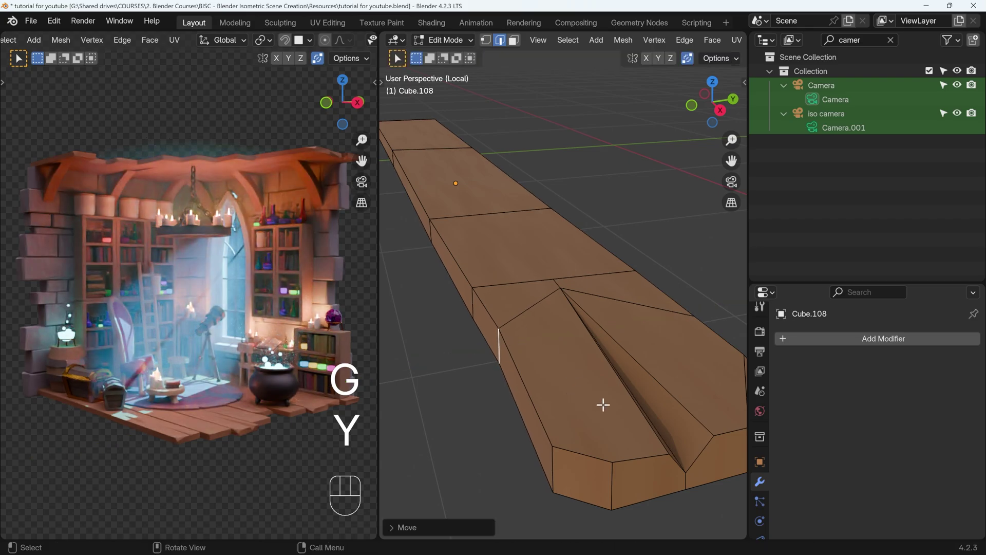
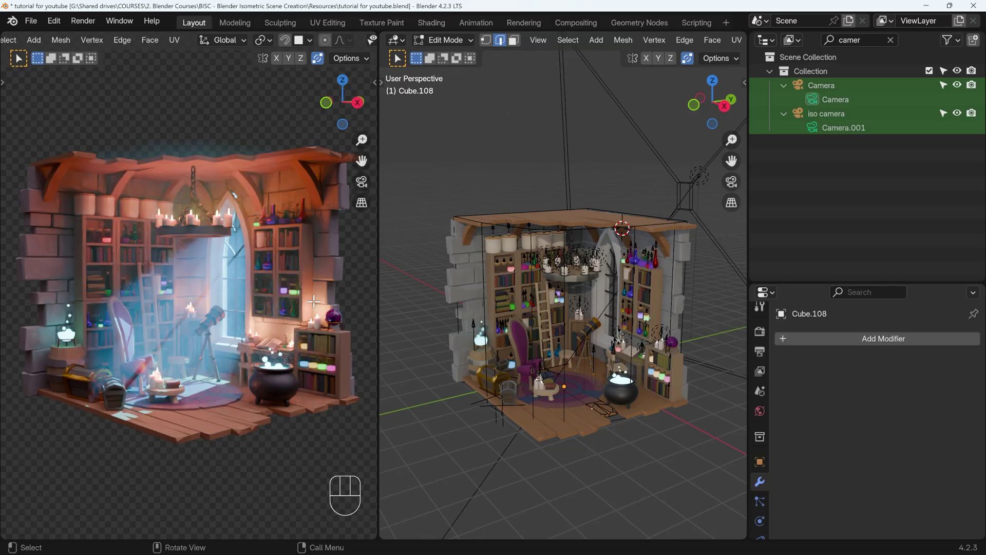
- Leave mesh editing, frame a flame marker on the top shelf and nudge it
{"action": "key", "text": "Tab"}
{"action": "left_click", "coordinate": [659, 250]}
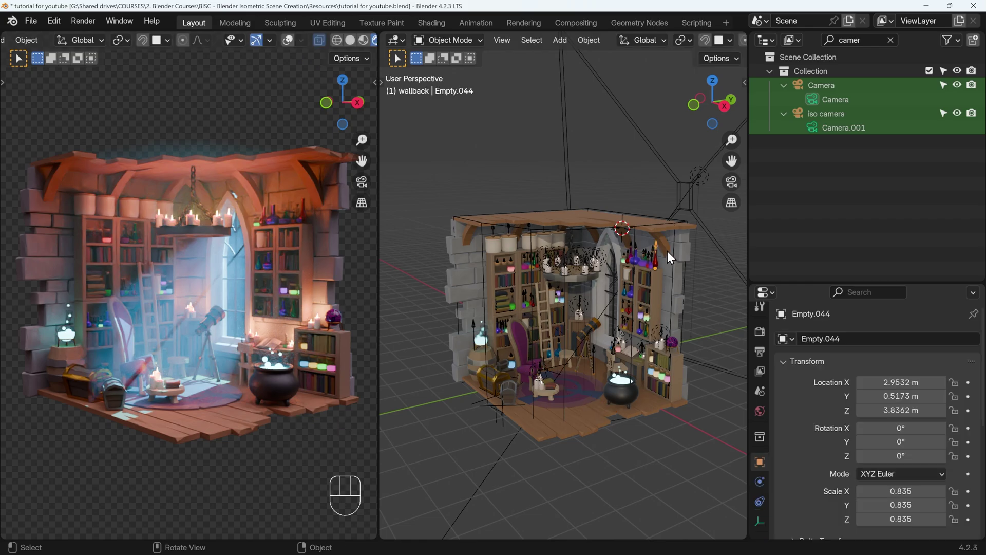
{"action": "key", "text": "KP_Decimal"}
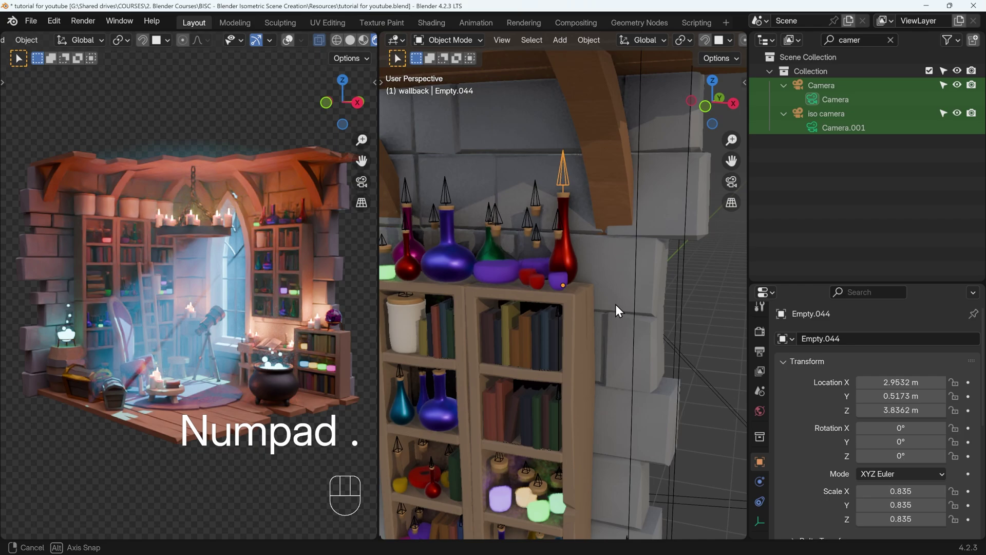
{"action": "key", "text": "g"}
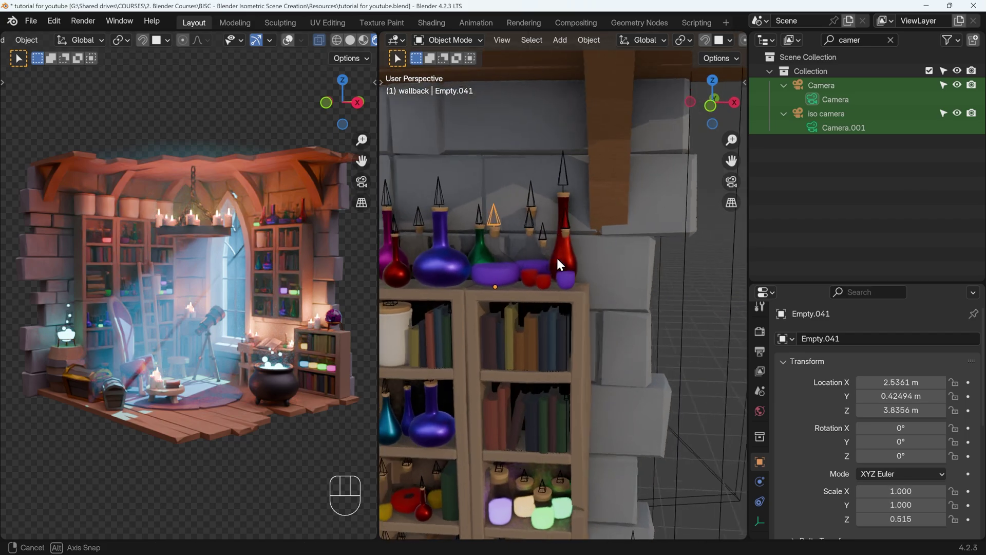
{"action": "key", "text": "g"}
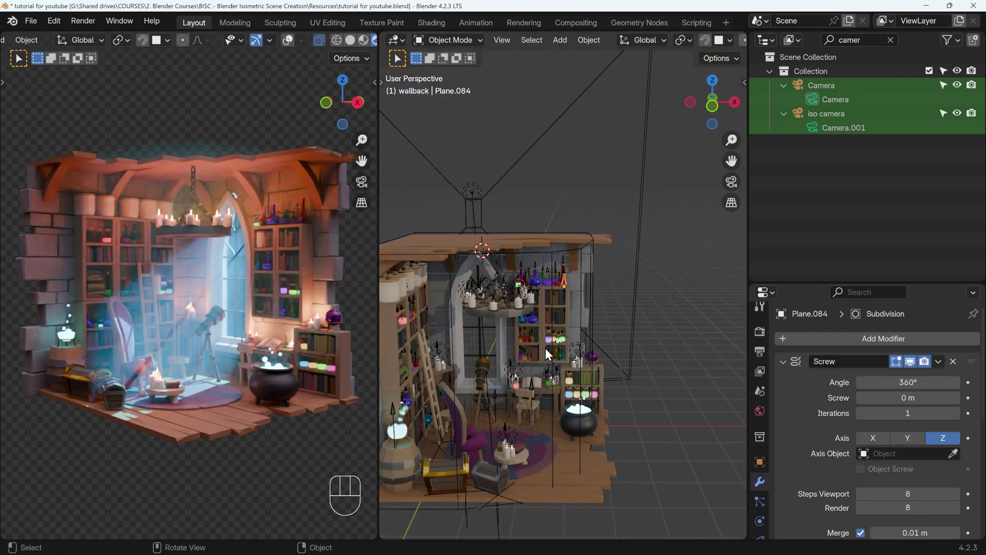
- Frame the cauldron, orbit around it and select its body Cylinder.003
{"action": "left_click", "coordinate": [575, 426]}
{"action": "key", "text": "KP_Decimal"}
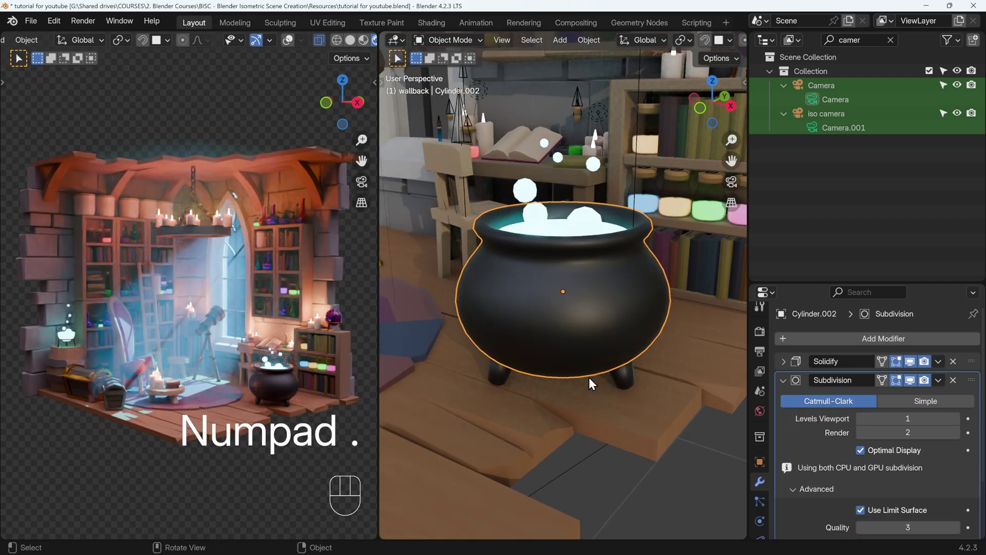
{"action": "left_click", "coordinate": [541, 222]}
{"action": "left_click_drag", "start_coordinate": [526, 200], "coordinate": [518, 383]}
{"action": "left_click_drag", "start_coordinate": [630, 387], "coordinate": [599, 392]}
{"action": "left_click", "coordinate": [619, 370]}
- Move the cauldron body with wireframe toggled to check its placement with the bubbles
{"action": "middle_click", "coordinate": [589, 331]}
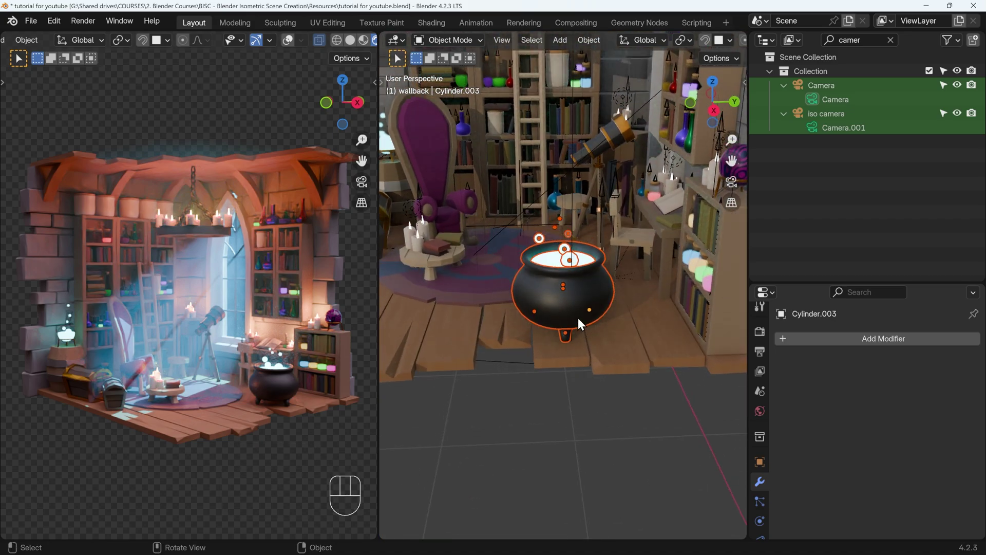
{"action": "key", "text": "g"}
{"action": "key", "text": "shift+z"}
{"action": "key", "text": "g"}
{"action": "middle_click", "coordinate": [588, 319]}
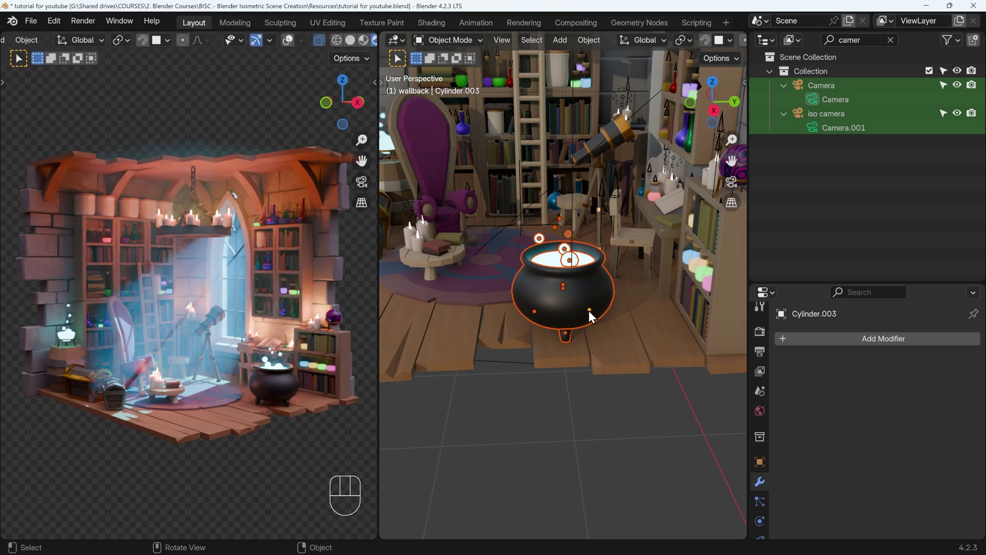
- Isolate the cauldron in local view and add a cone-shaped empty above it
{"action": "key", "text": "KP_Divide"}
{"action": "middle_click", "coordinate": [623, 309]}
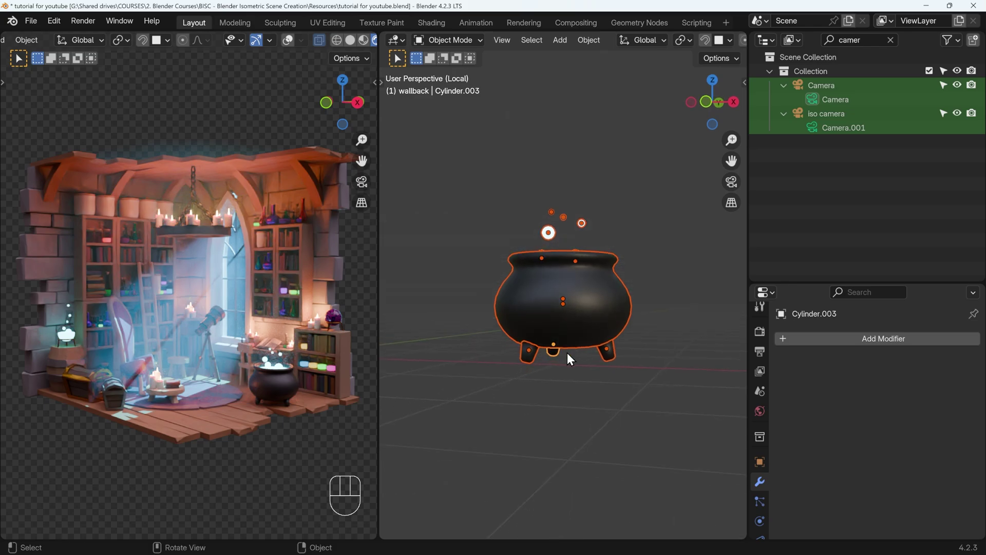
{"action": "left_click", "coordinate": [565, 350]}
{"action": "key", "text": "shift+a"}
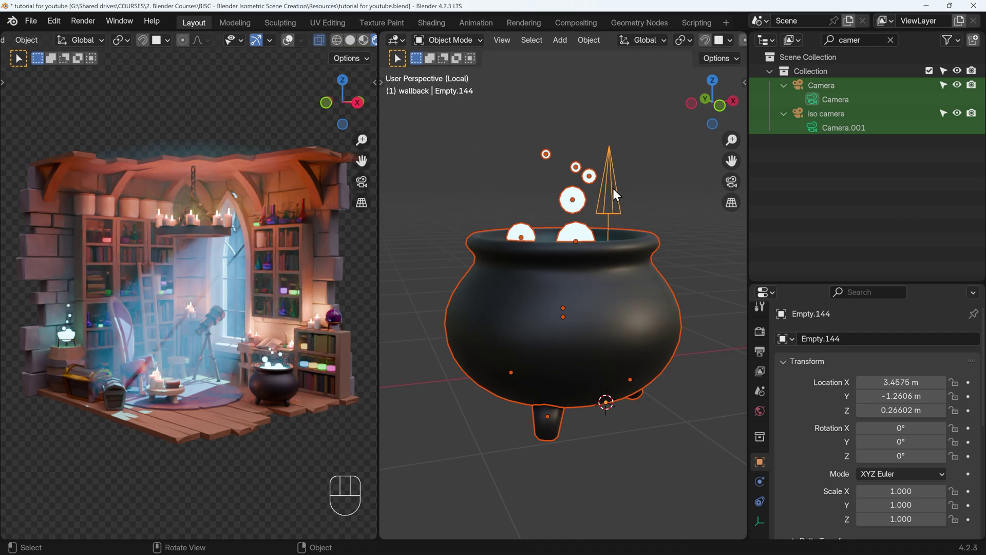
- Parent the cauldron and bubbles to empty Empty.144, then select only the empty
{"action": "key", "text": "ctrl+p"}
{"action": "left_click", "coordinate": [619, 222]}
{"action": "key", "text": "g"}
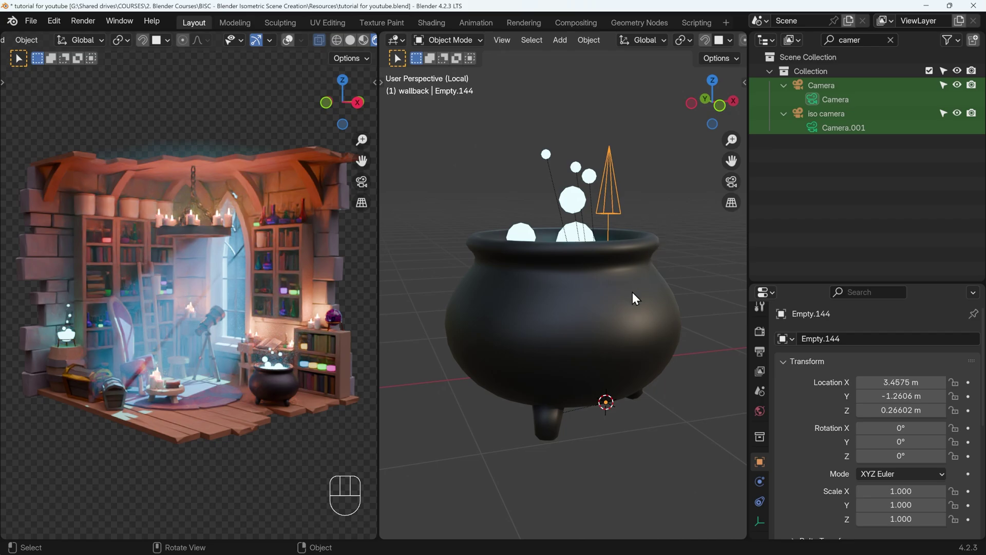
- In front orthographic view, grab the cauldron with its bubbles and shift them toward the empty
{"action": "key", "text": "KP_1"}
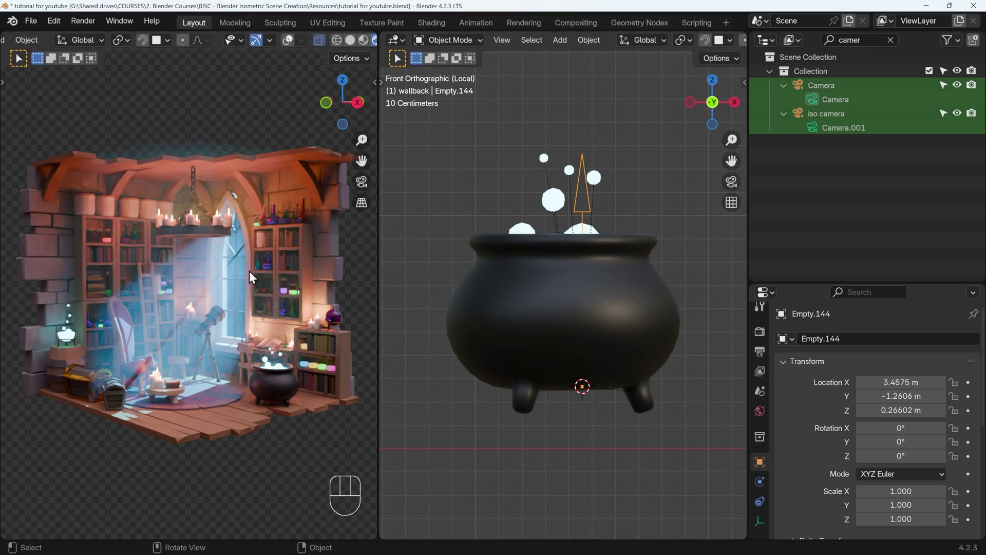
{"action": "key", "text": "Tab"}
{"action": "key", "text": "g"}
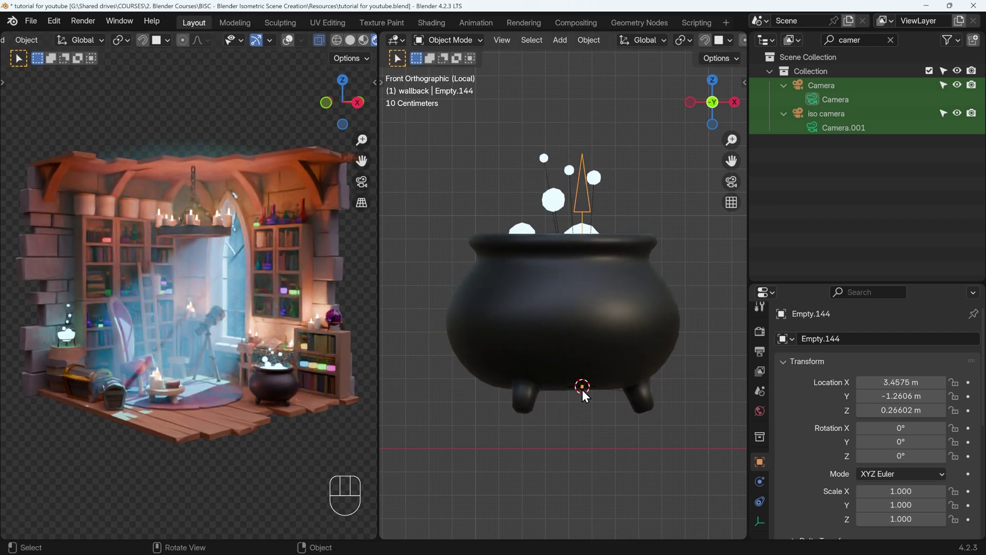
{"action": "left_click", "coordinate": [481, 176]}
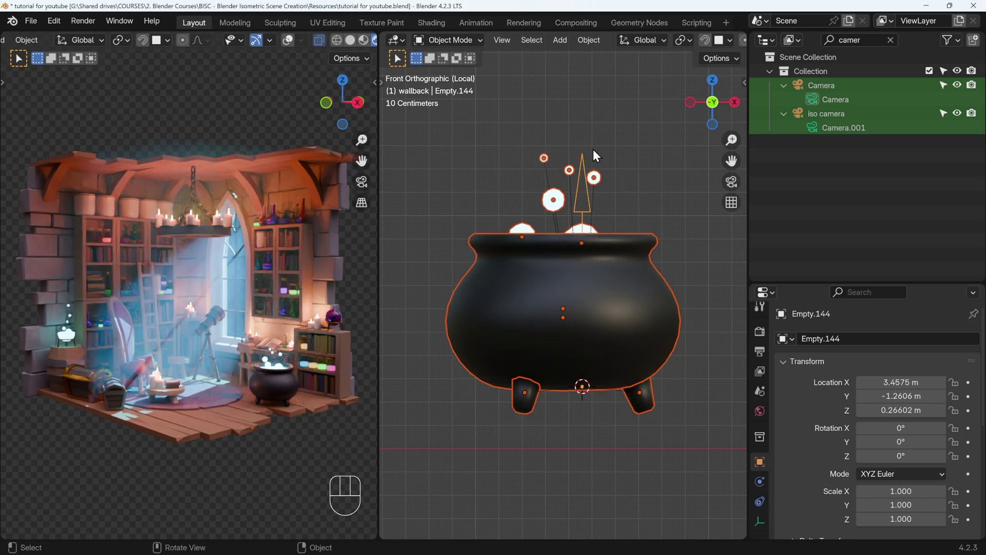
{"action": "left_click_drag", "start_coordinate": [582, 146], "coordinate": [591, 162]}
{"action": "key", "text": "g"}
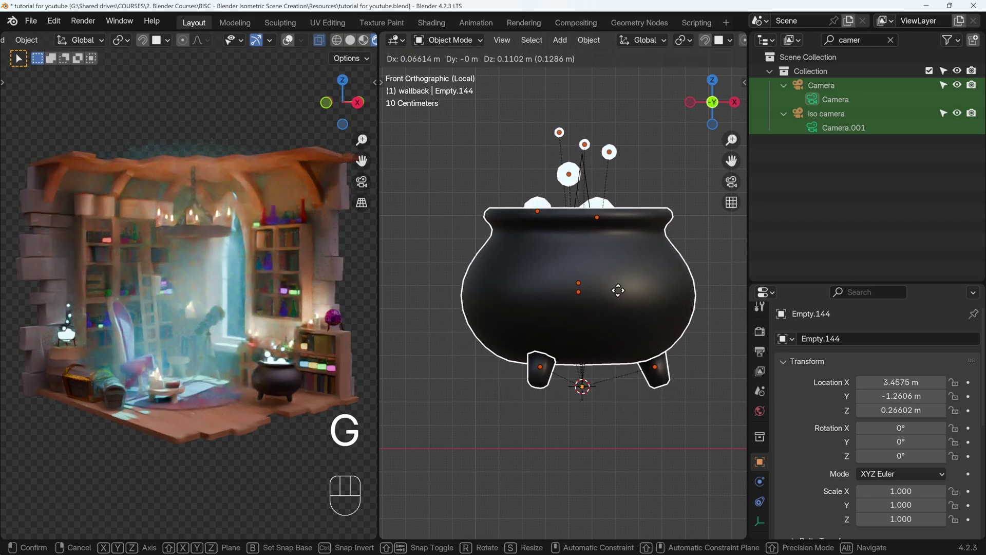
{"action": "left_click", "coordinate": [622, 297]}
- From close up and top view, nudge the cauldron so the cone empty sits at its centre
{"action": "left_click_drag", "start_coordinate": [643, 448], "coordinate": [597, 355]}
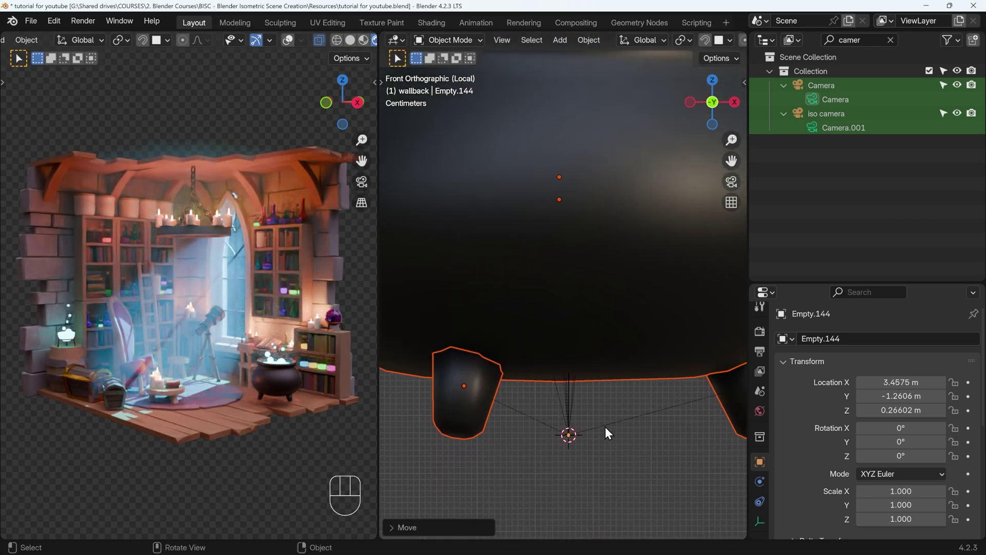
{"action": "key", "text": "g"}
{"action": "left_click", "coordinate": [593, 426]}
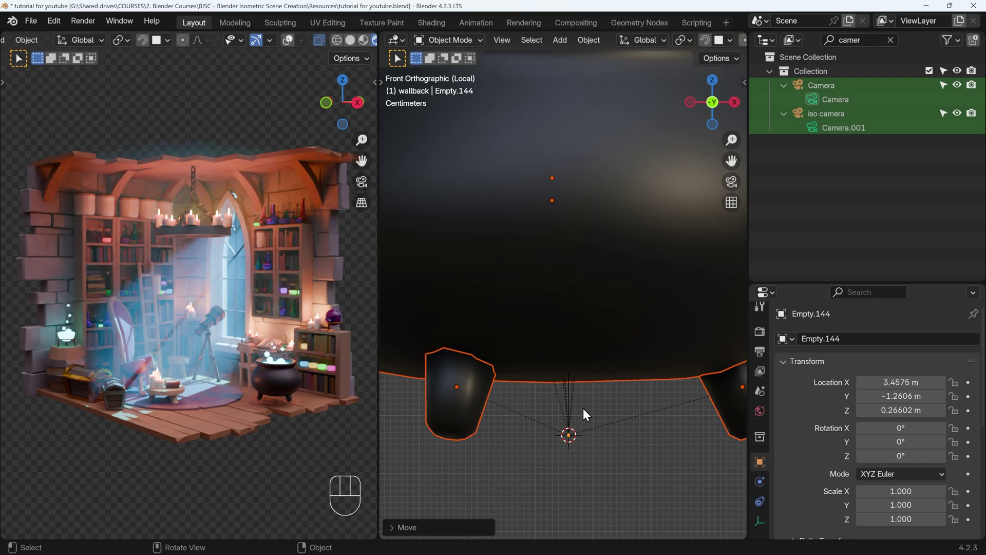
{"action": "key", "text": "KP_7"}
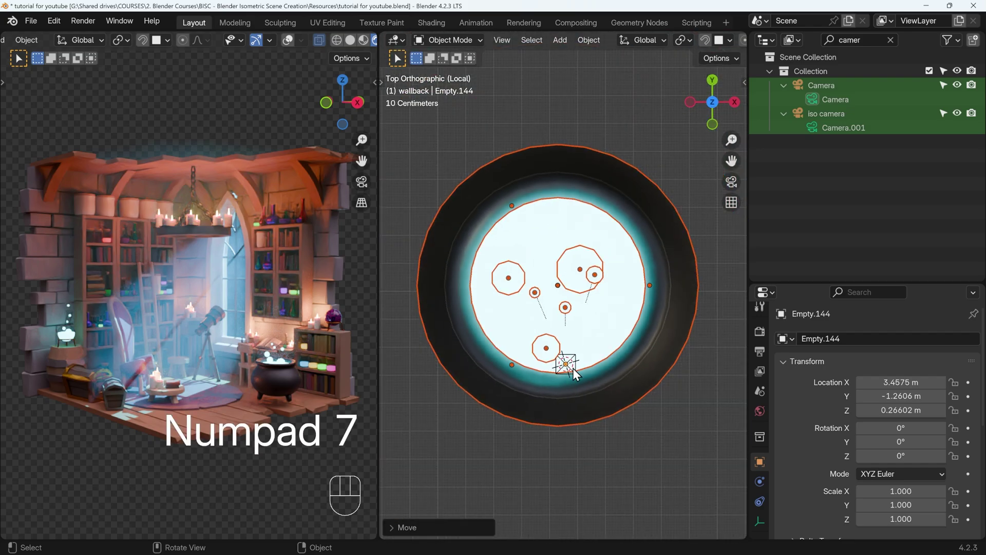
{"action": "key", "text": "g"}
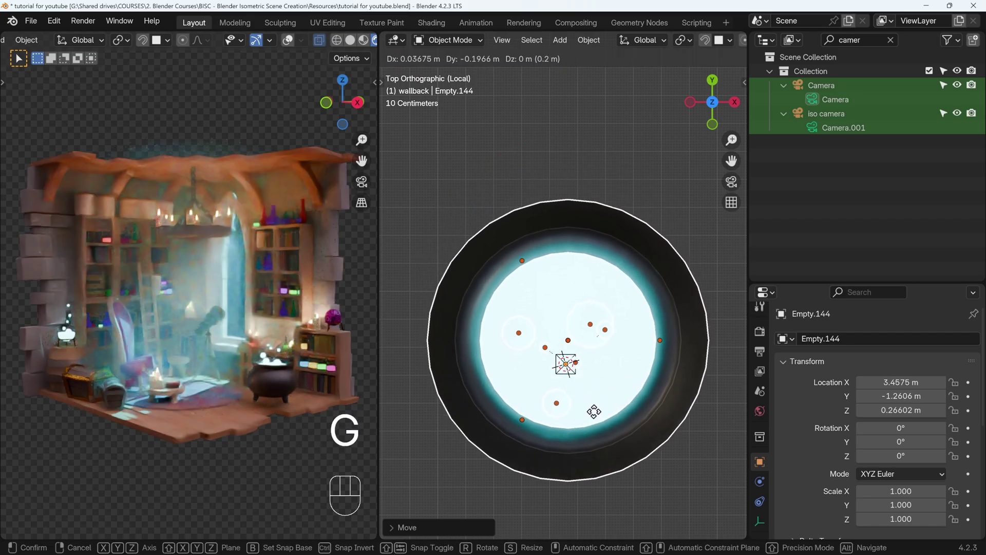
- Back in the full room, reposition the cauldron on the floor and hide viewport overlays
{"action": "key", "text": "KP_Divide"}
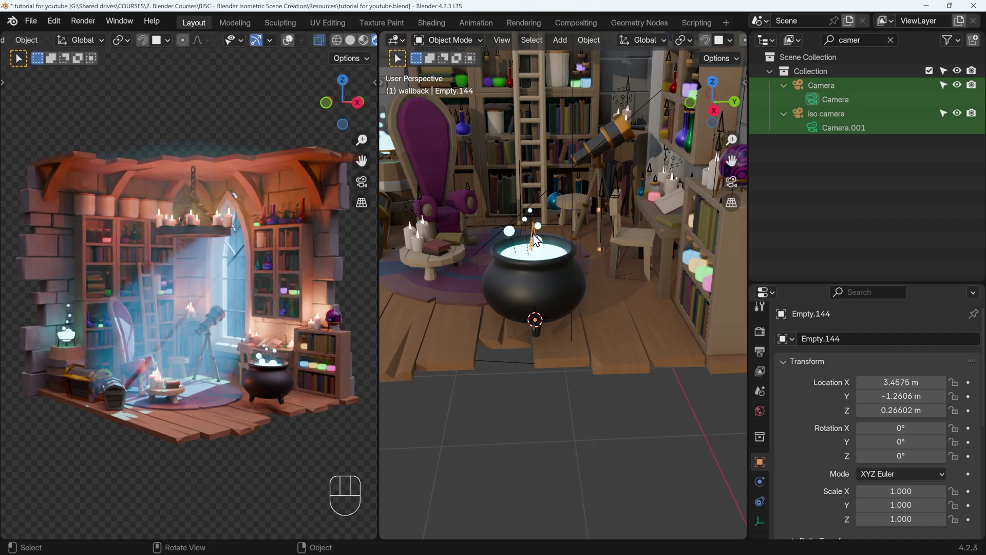
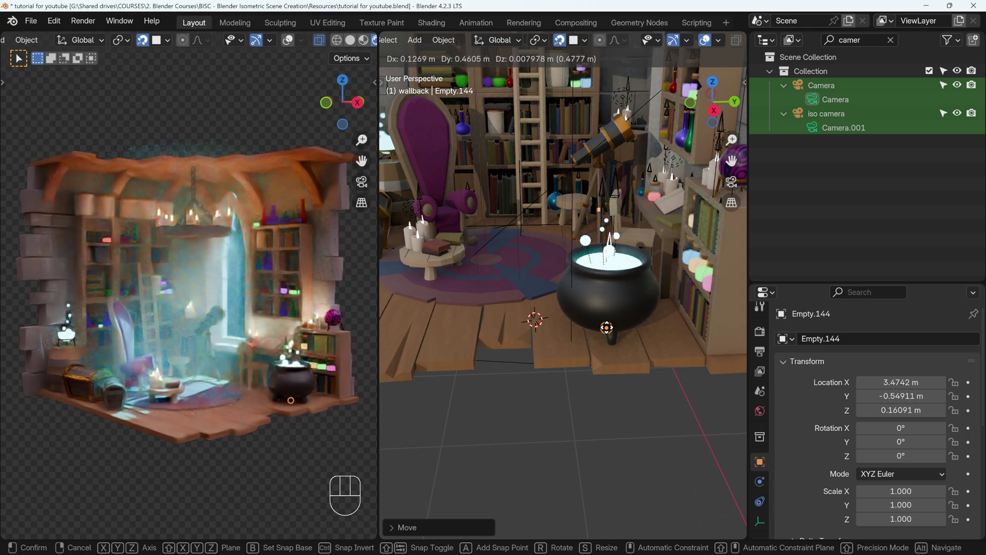
{"action": "left_click_drag", "start_coordinate": [565, 333], "coordinate": [604, 328]}
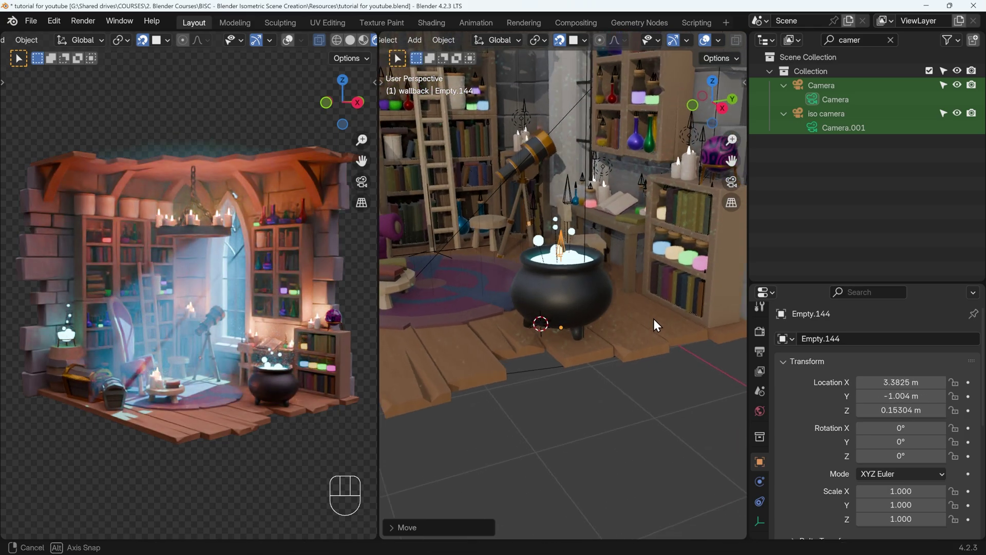
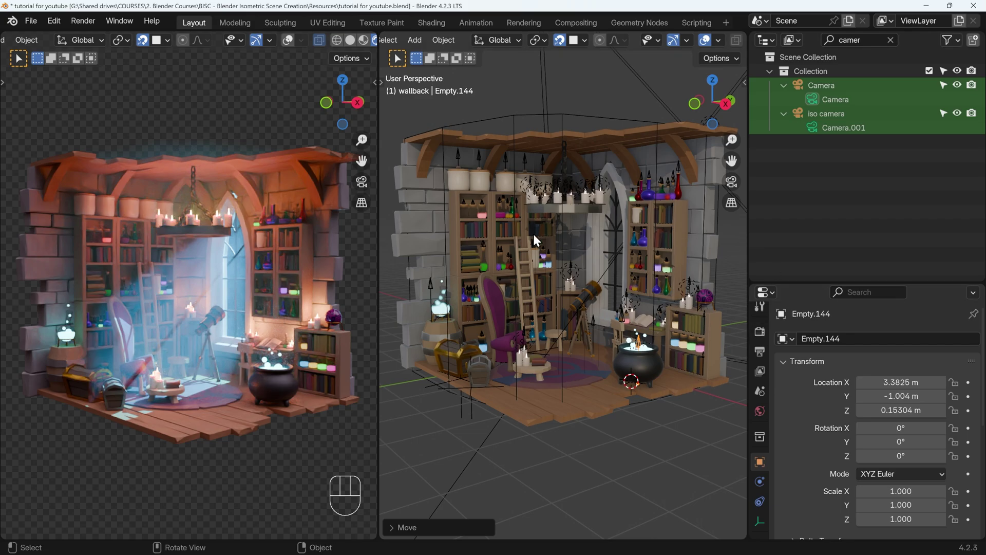
{"action": "left_click", "coordinate": [687, 40]}
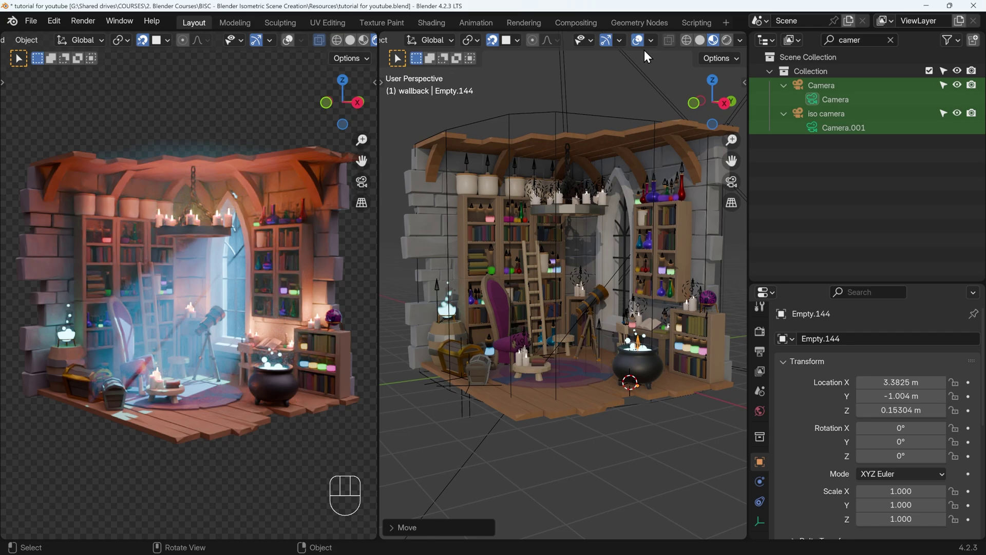
- Select the window surround and turn the viewport overlays back on
{"action": "left_click", "coordinate": [640, 49]}
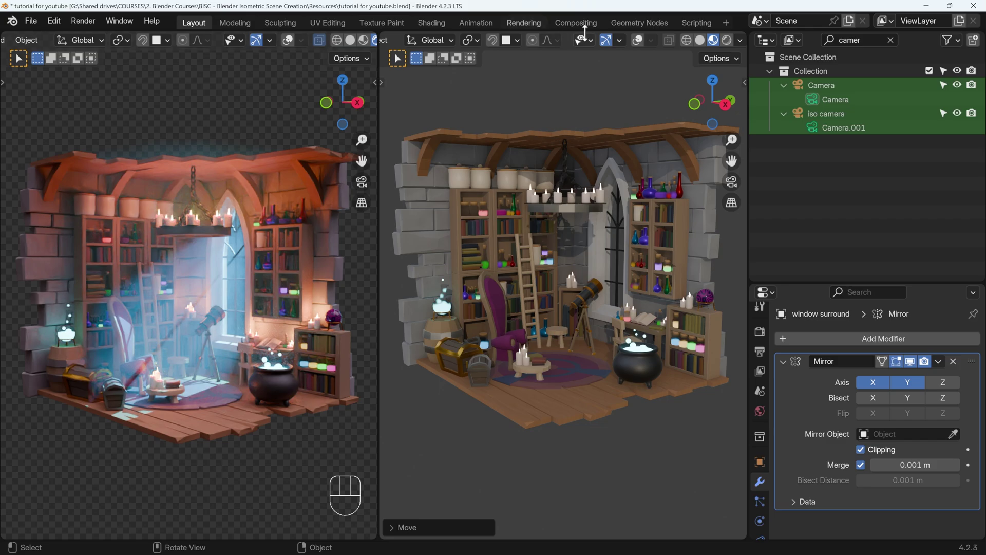
{"action": "left_click", "coordinate": [643, 47]}
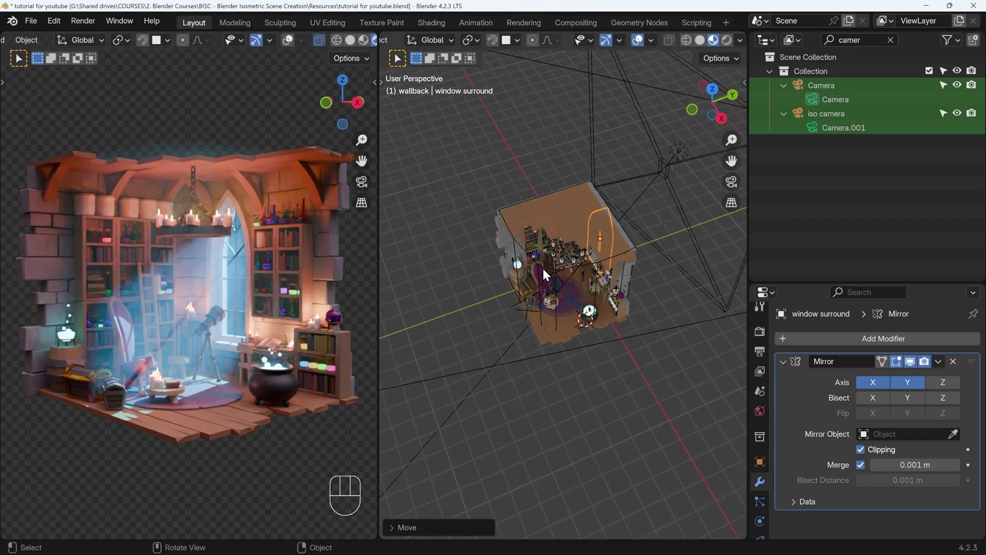
{"action": "left_click", "coordinate": [544, 270]}
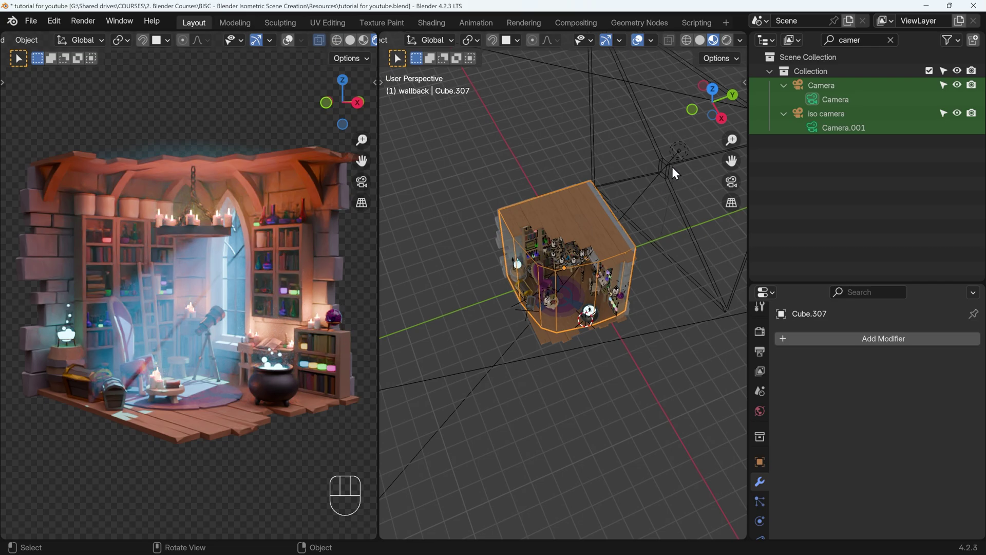
- Orbit behind the window wall and select the large flag plane outside it
{"action": "left_click_drag", "start_coordinate": [676, 152], "coordinate": [701, 195]}
{"action": "left_click_drag", "start_coordinate": [678, 241], "coordinate": [645, 234]}
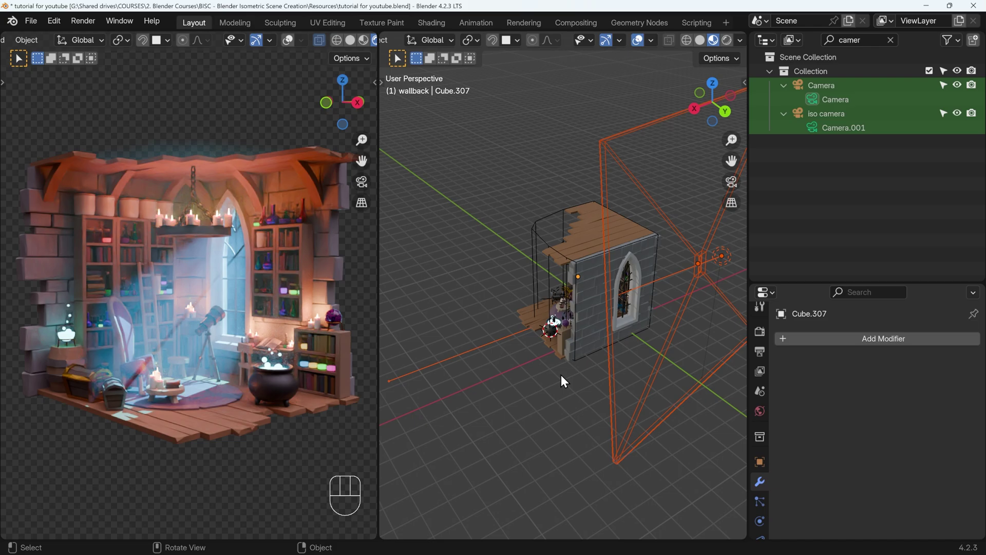
{"action": "left_click", "coordinate": [702, 282]}
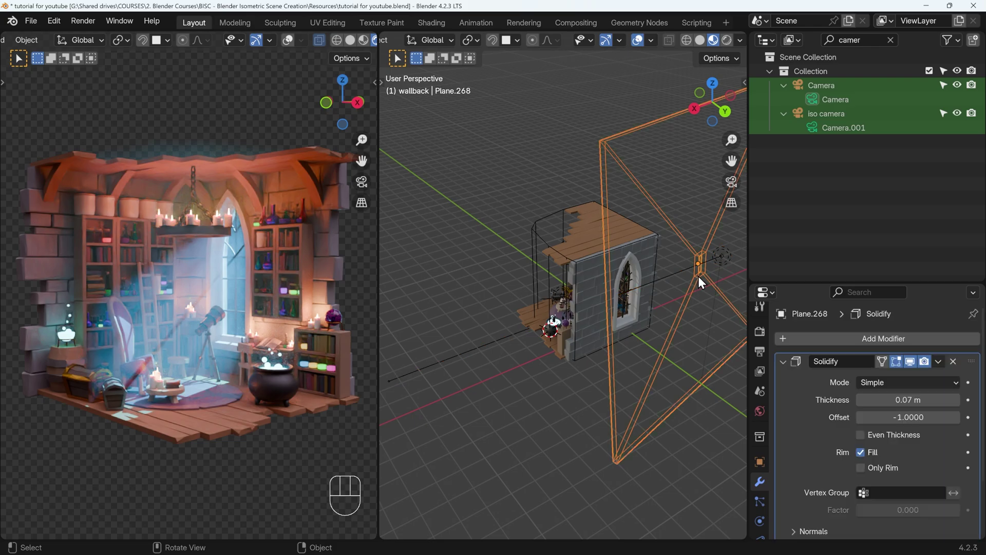